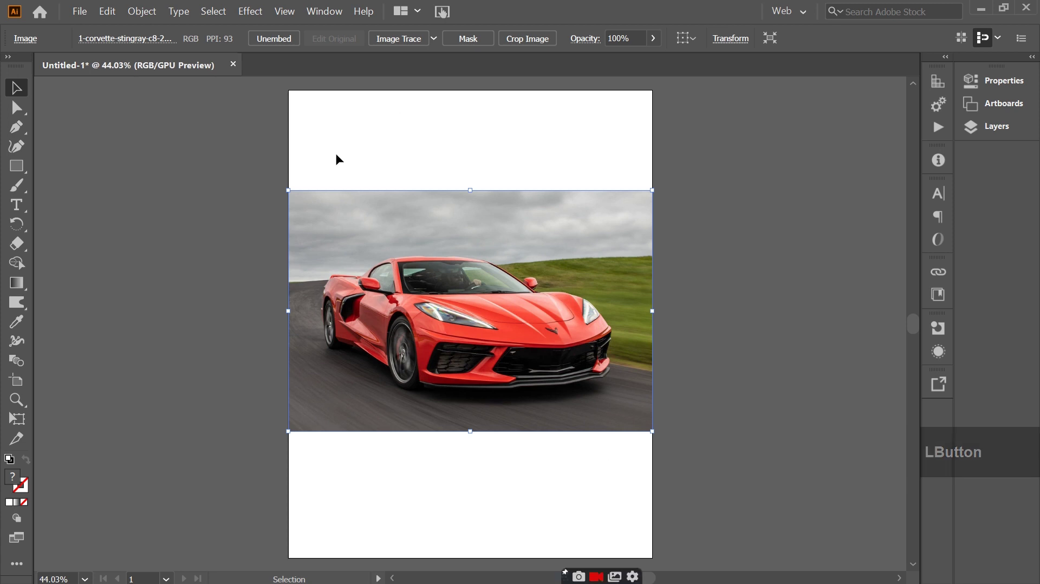
- Image Trace the Corvette photo and switch the trace to full colour mode
click(398, 41)
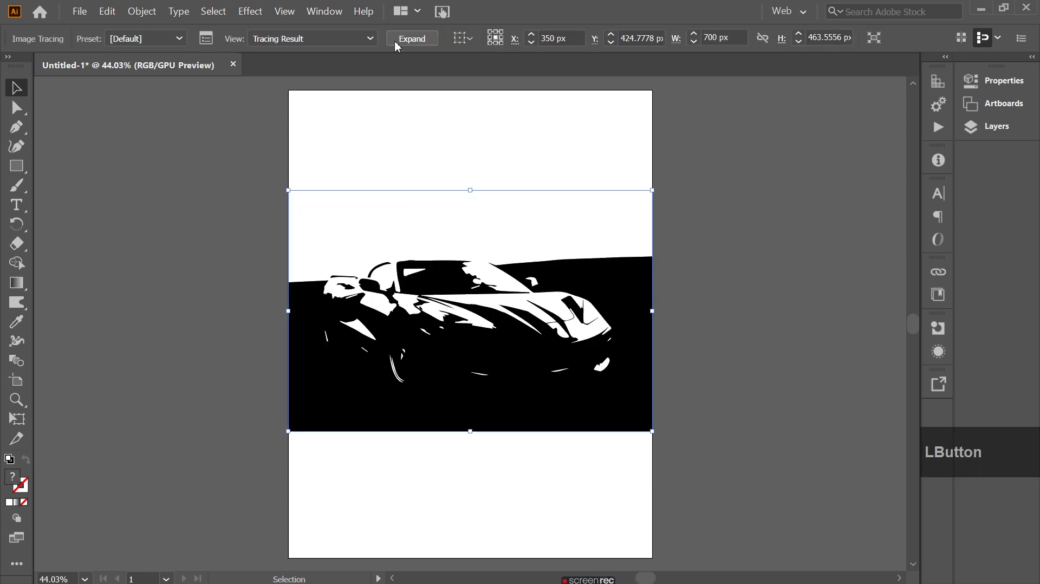
click(213, 41)
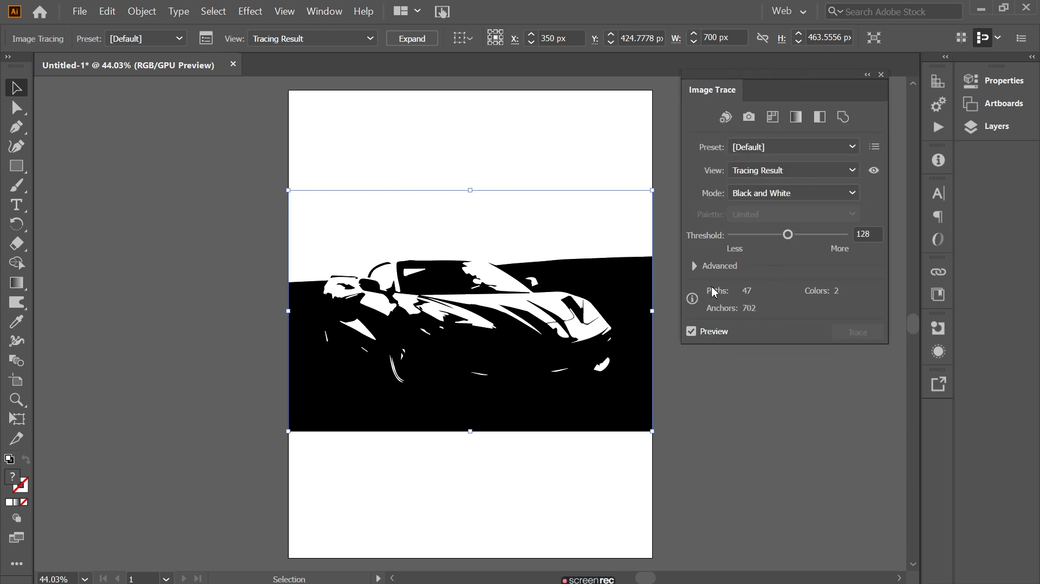
click(701, 271)
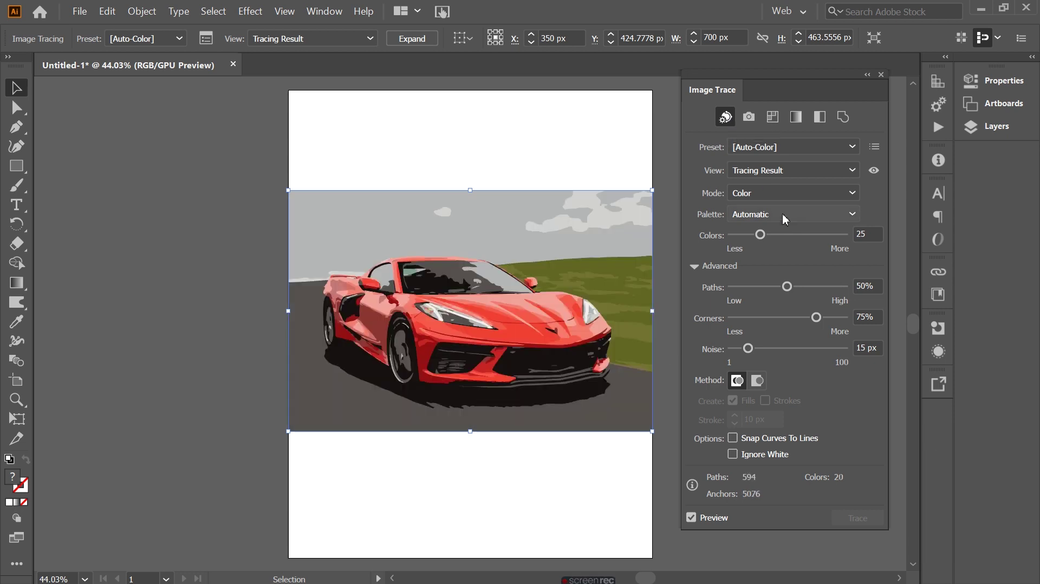
- Set the trace to 60 colours, Paths 1%, Corners 0% and Noise 1 px
click(764, 237)
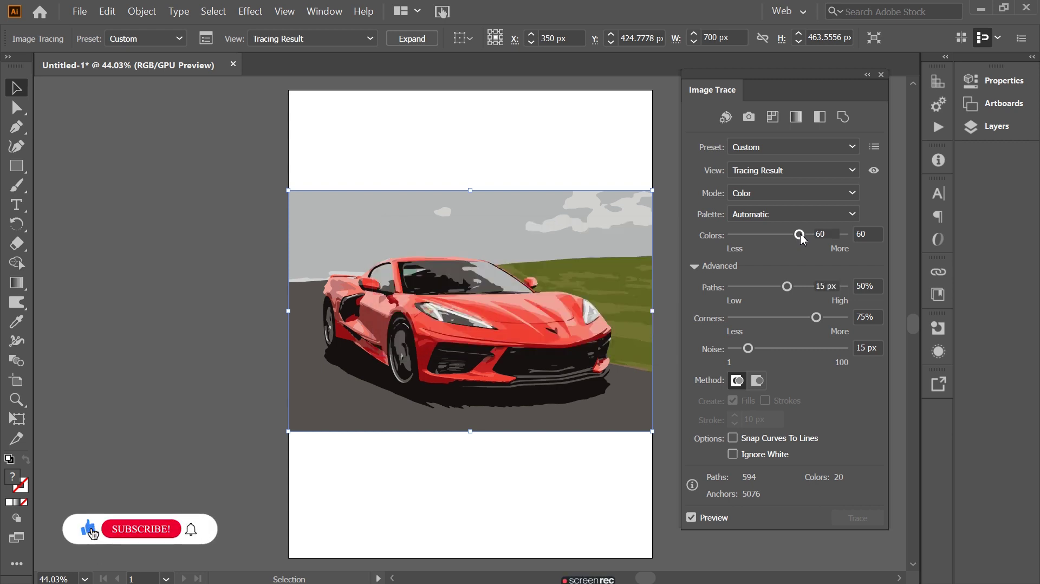
click(788, 289)
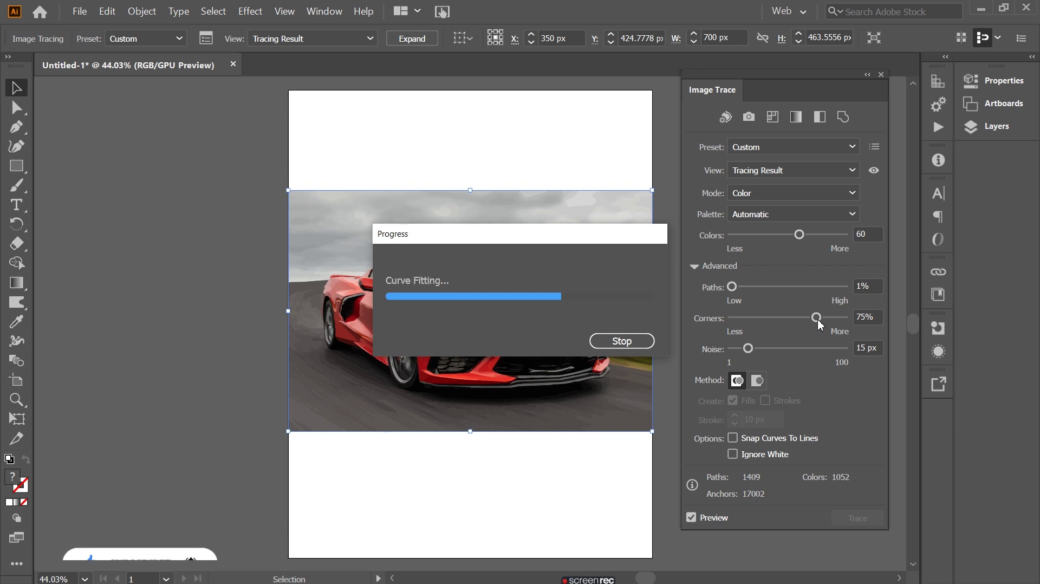
click(821, 323)
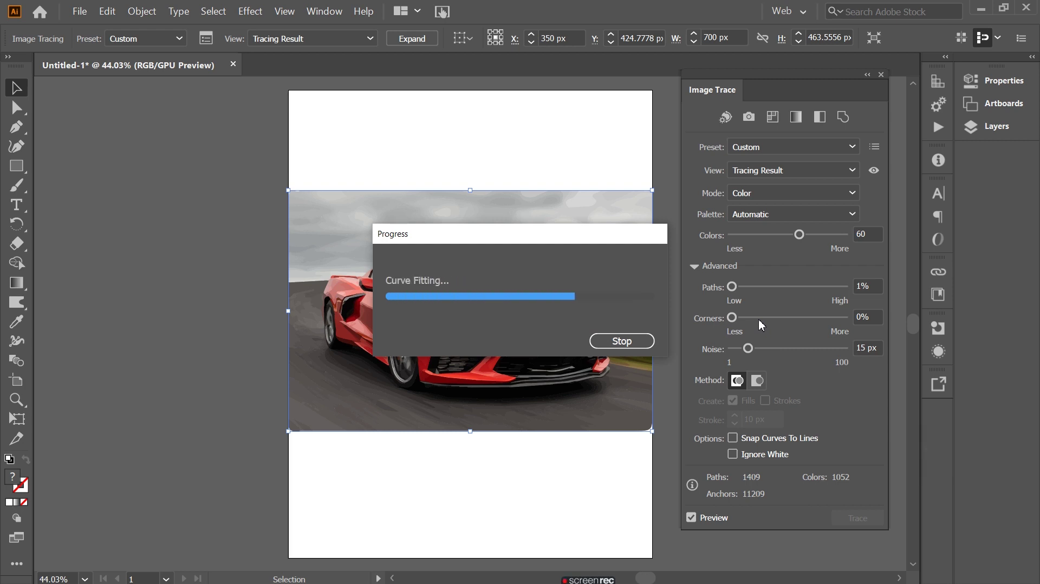
click(751, 348)
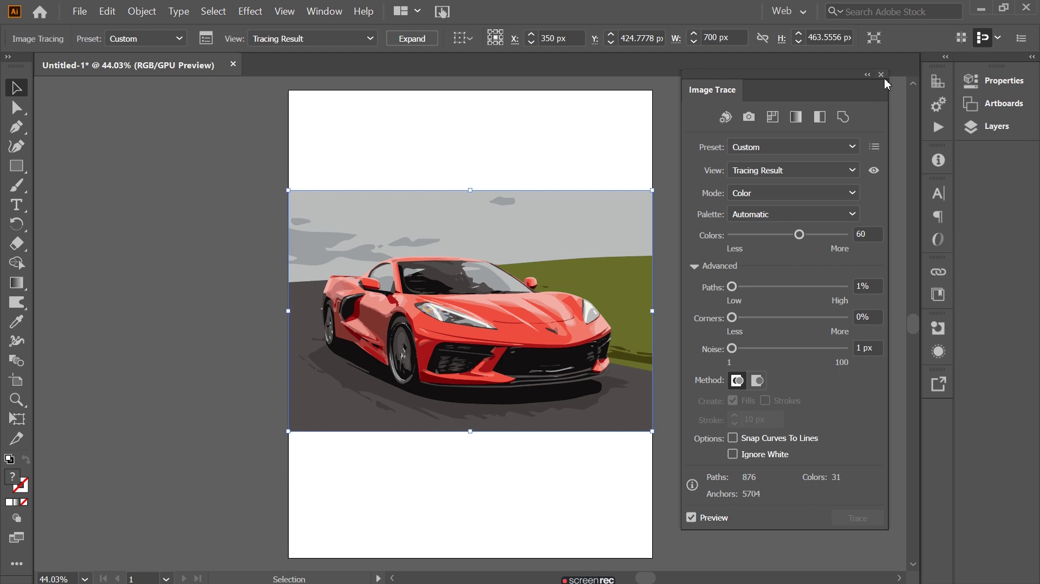
- Close the tracing options and ungroup the expanded trace into editable paths
click(887, 81)
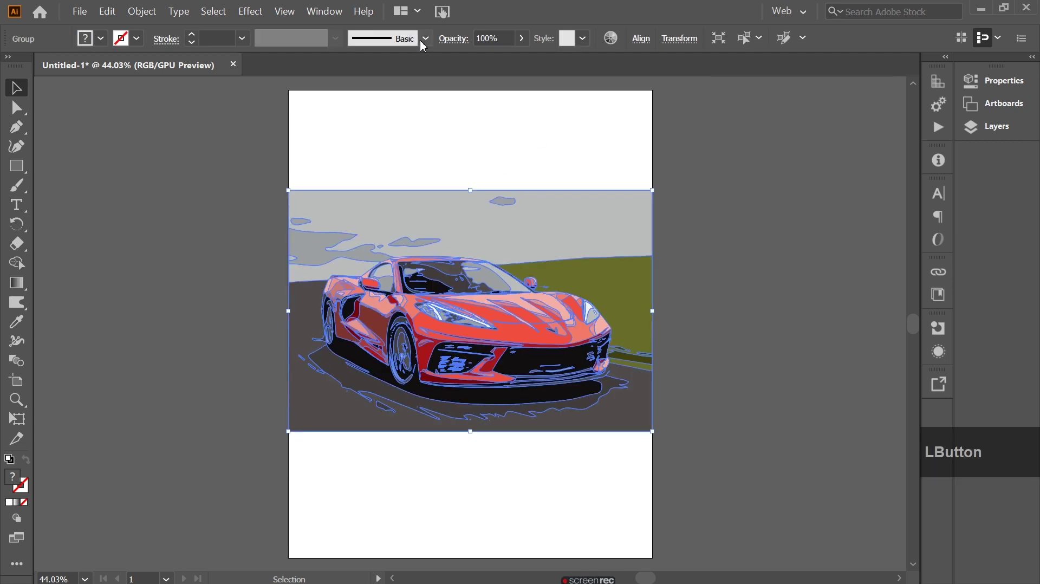
right_click(488, 228)
click(527, 325)
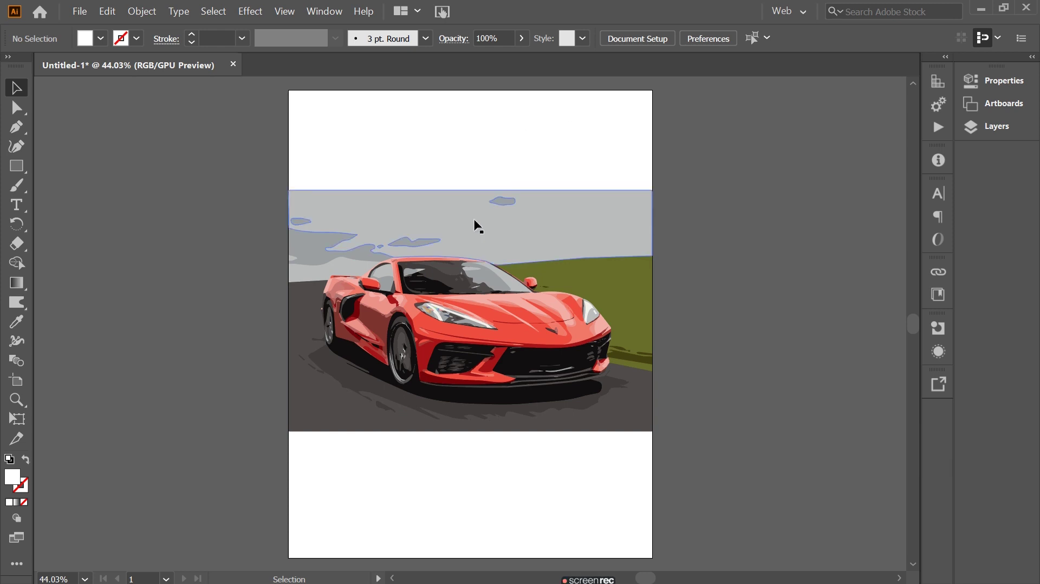
- Delete the grey sky shape and the green grass area with its leftover strips
click(479, 222)
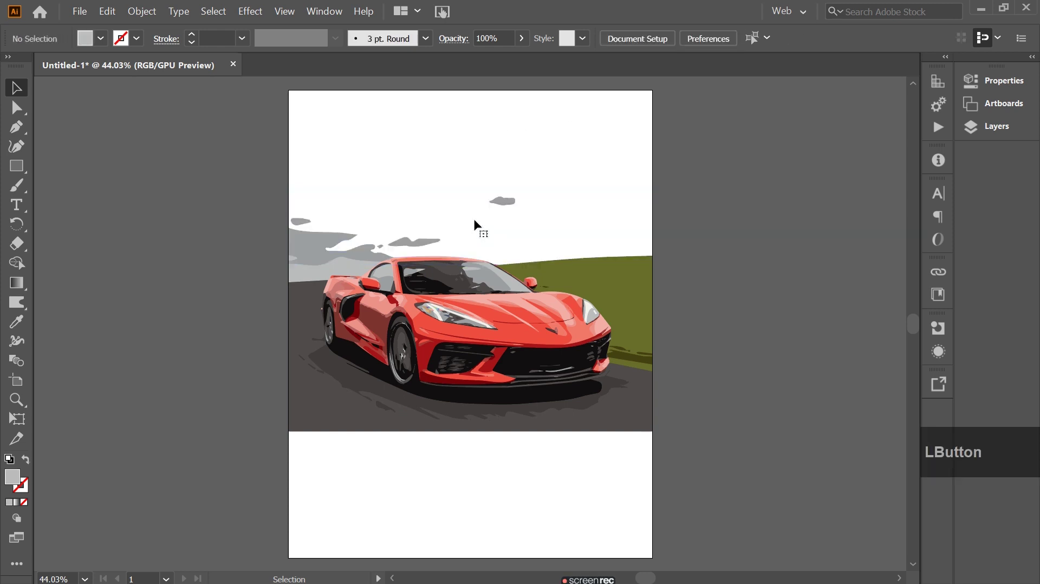
click(513, 205)
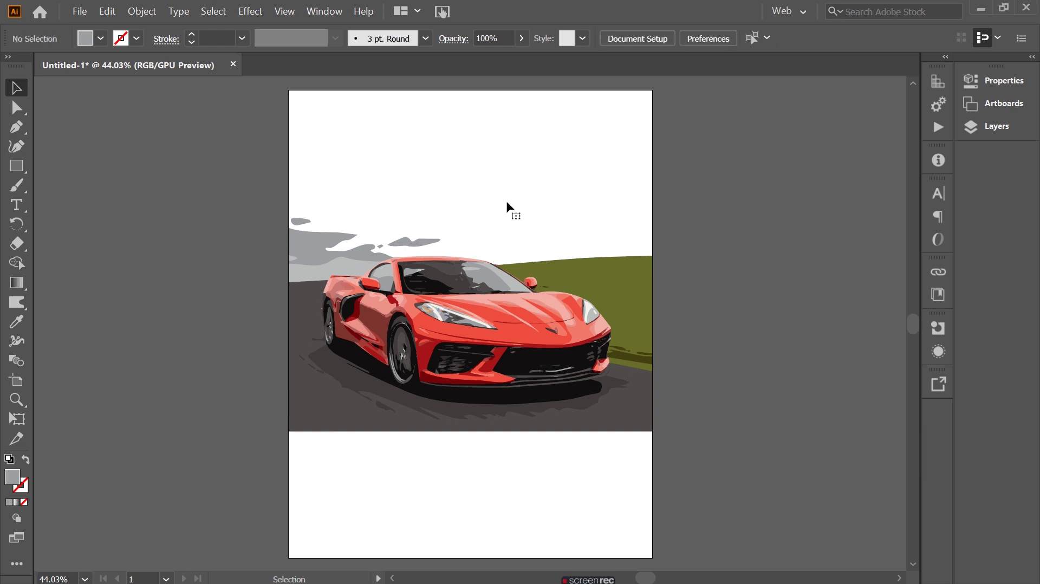
click(607, 279)
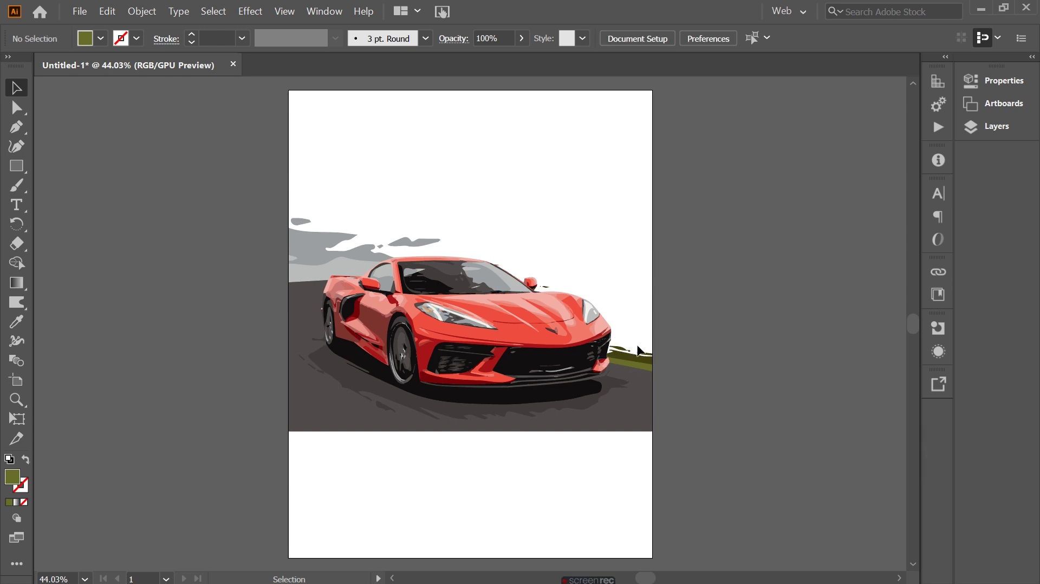
click(641, 373)
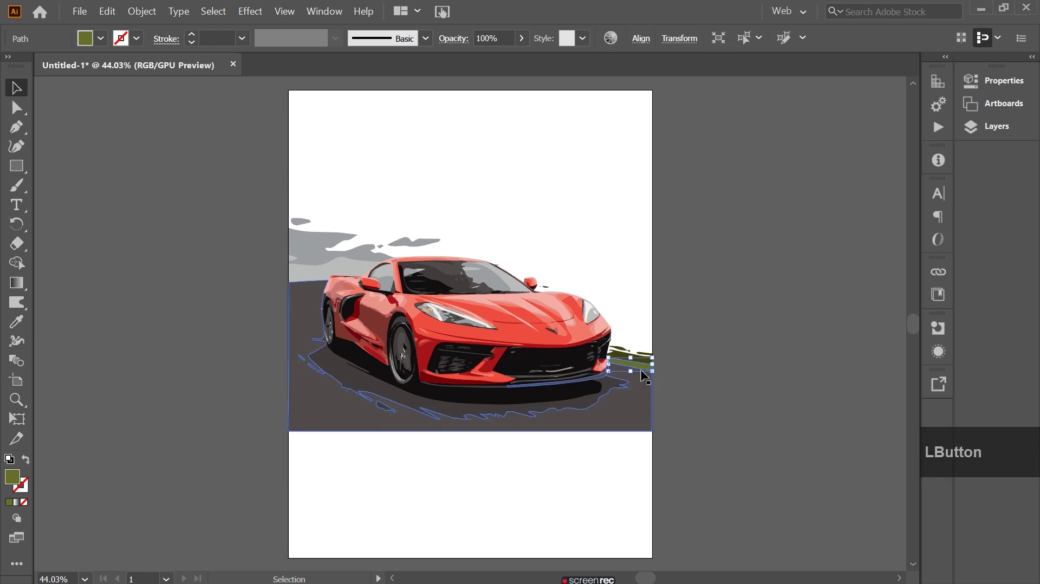
click(647, 359)
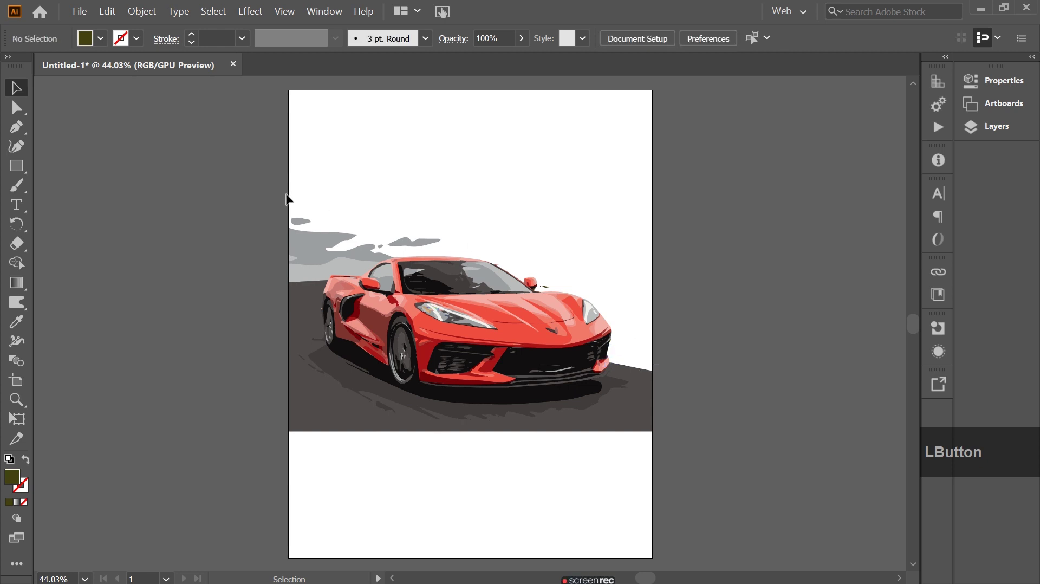
- Delete the large and small grey cloud shapes above the car
click(272, 219)
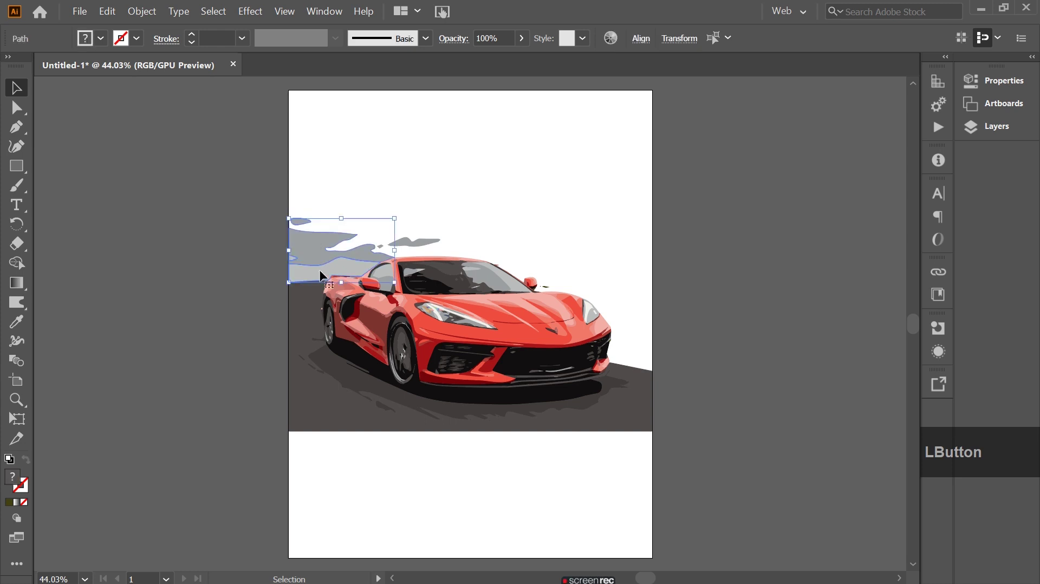
scroll(up, 3)
click(462, 277)
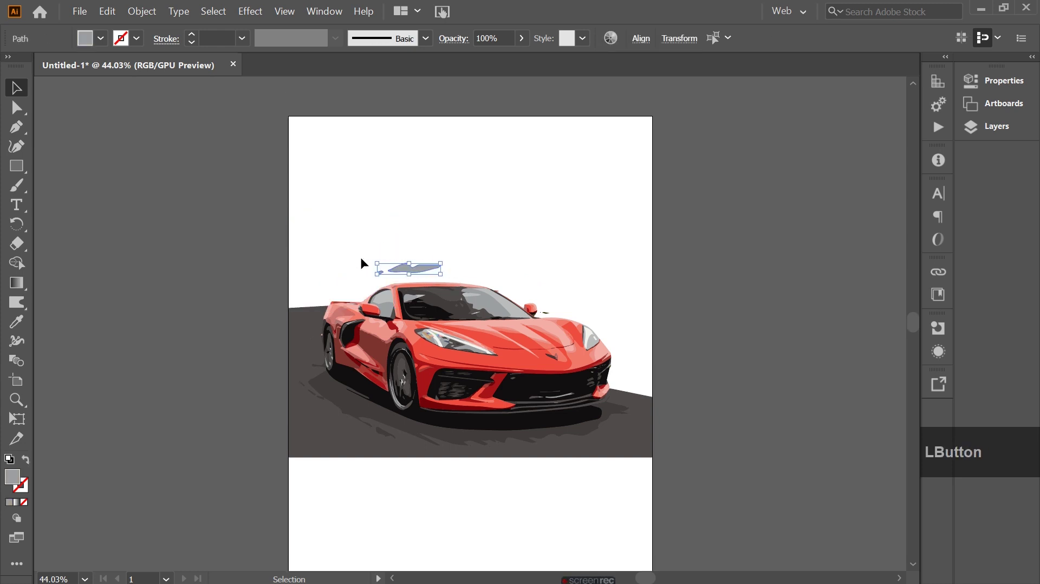
scroll(up, 3)
scroll(down, 3)
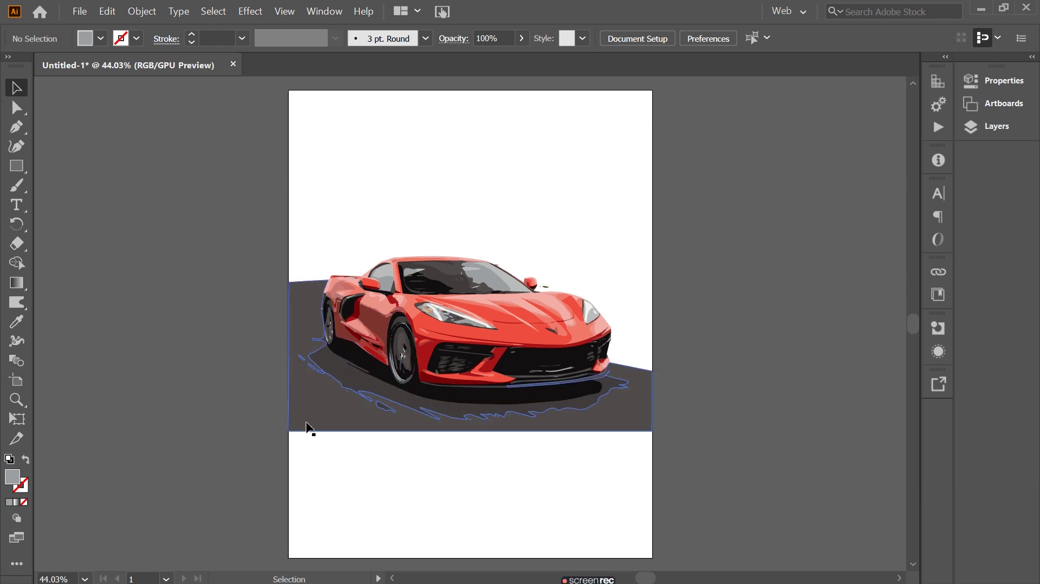
- Group the car and road shapes and colour a new bottom rectangle with the road's dark tone
click(254, 222)
right_click(480, 318)
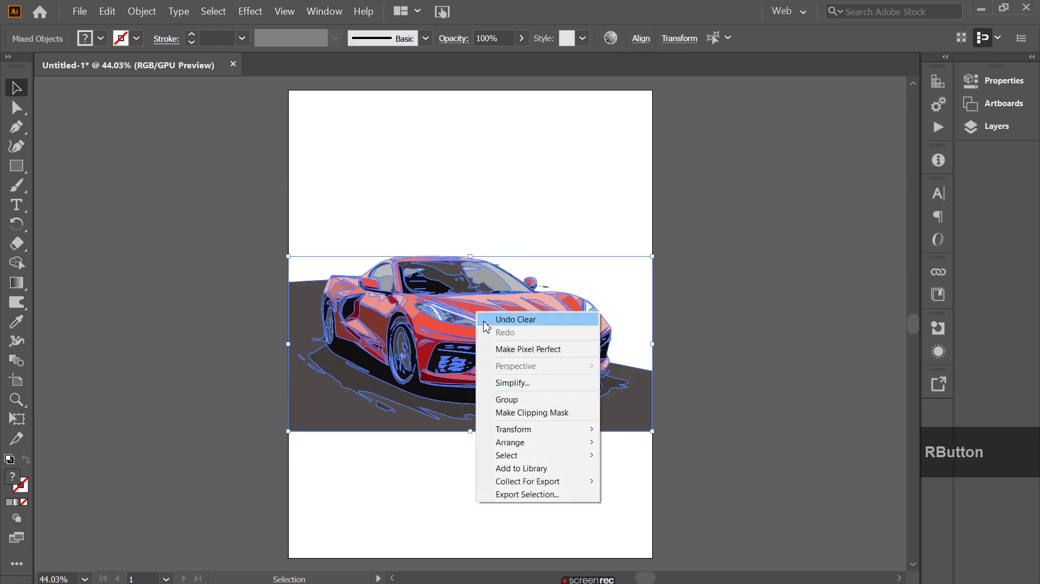
click(521, 409)
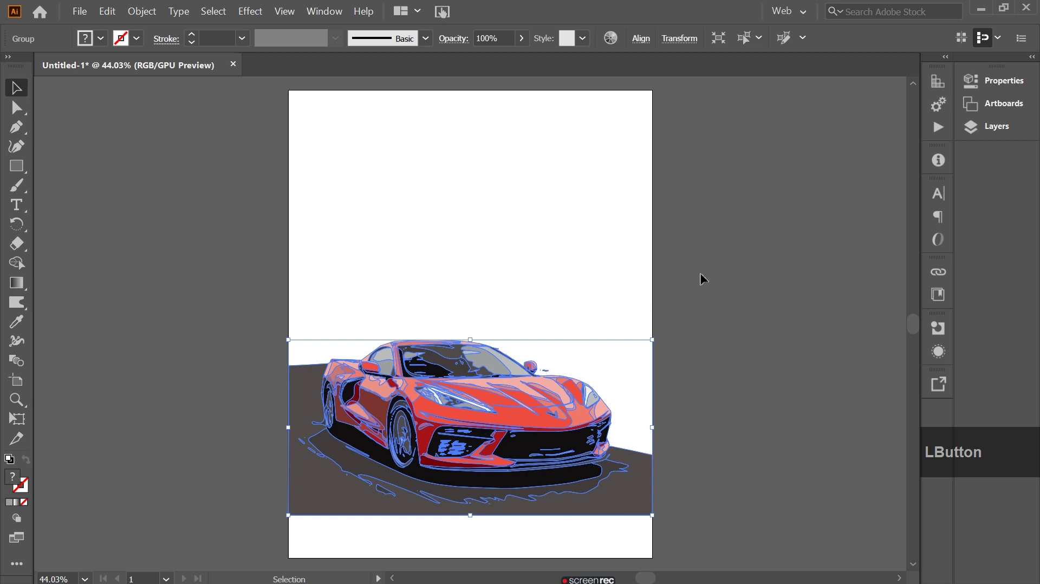
click(760, 331)
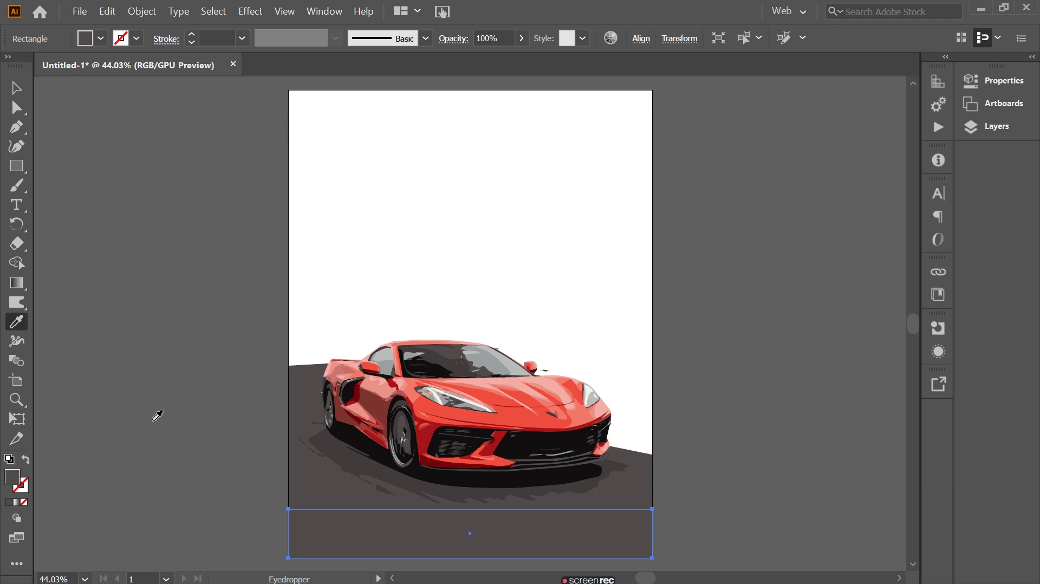
- Merge the rectangle into the road with the Shape Builder tool, making one solid ground shape
click(17, 91)
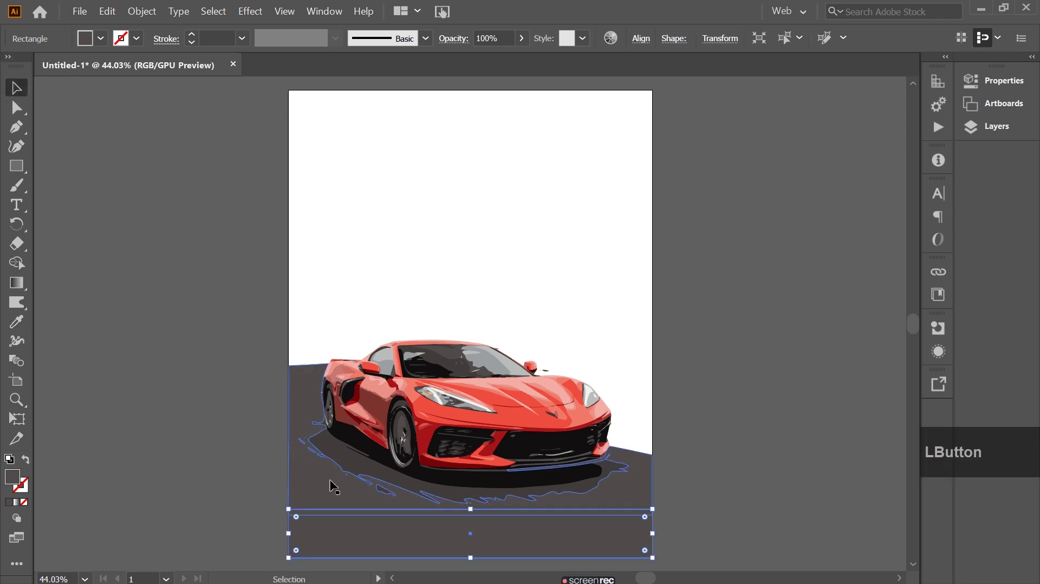
click(323, 494)
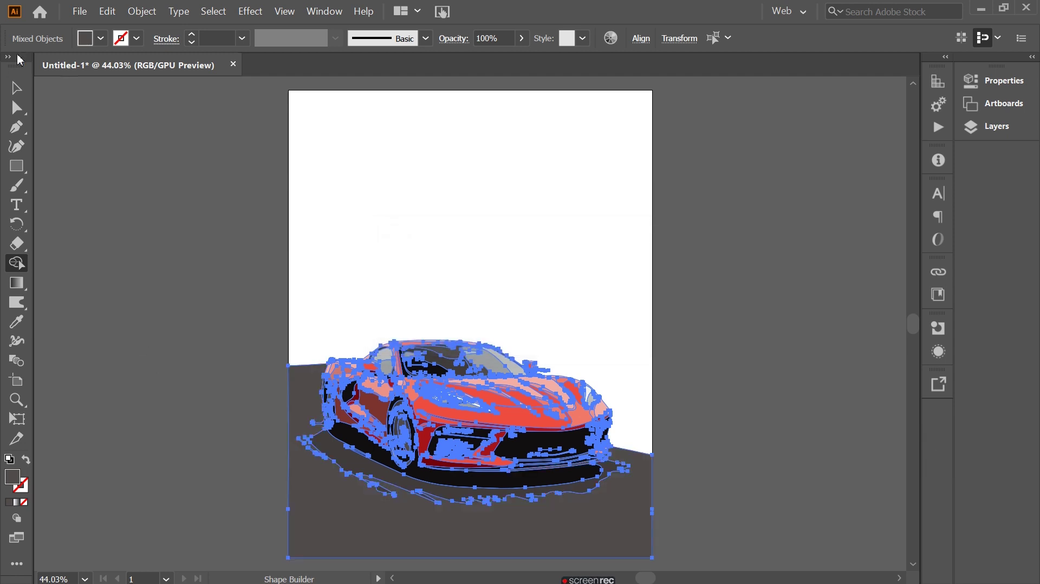
click(14, 91)
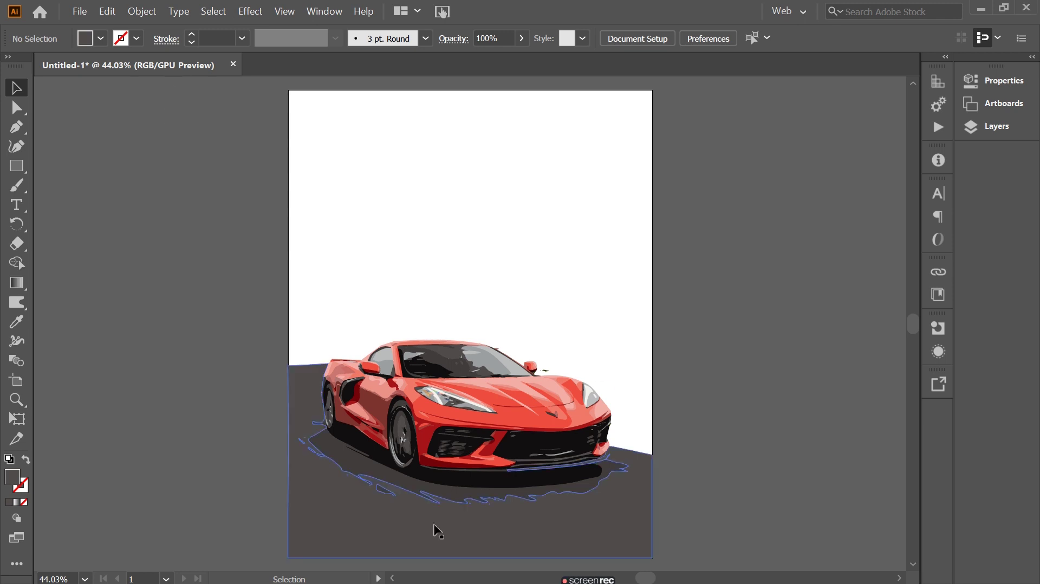
click(372, 541)
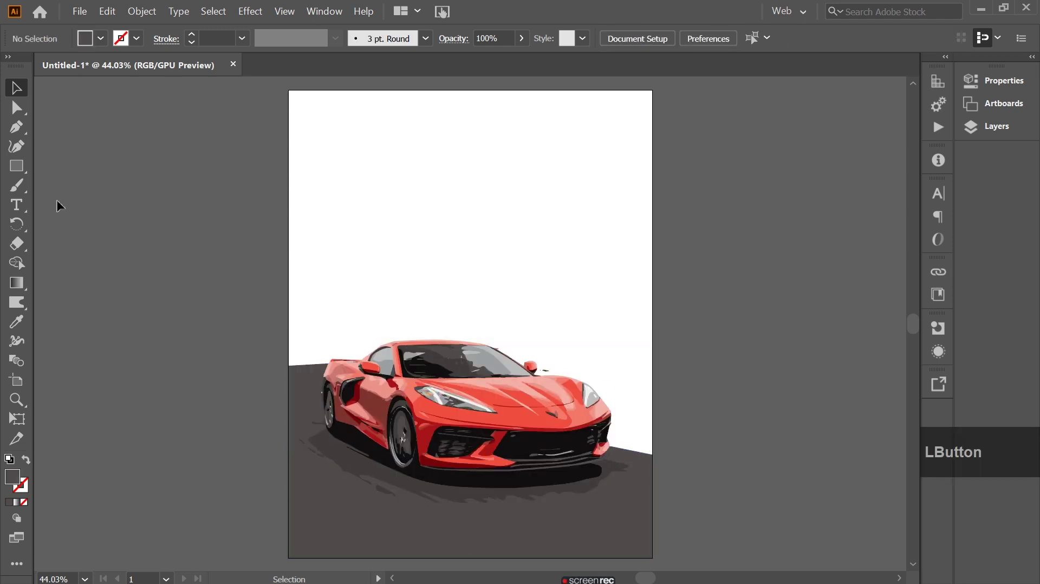
- Place the mountain sunset photo into the document as the upper backdrop above the road
click(85, 14)
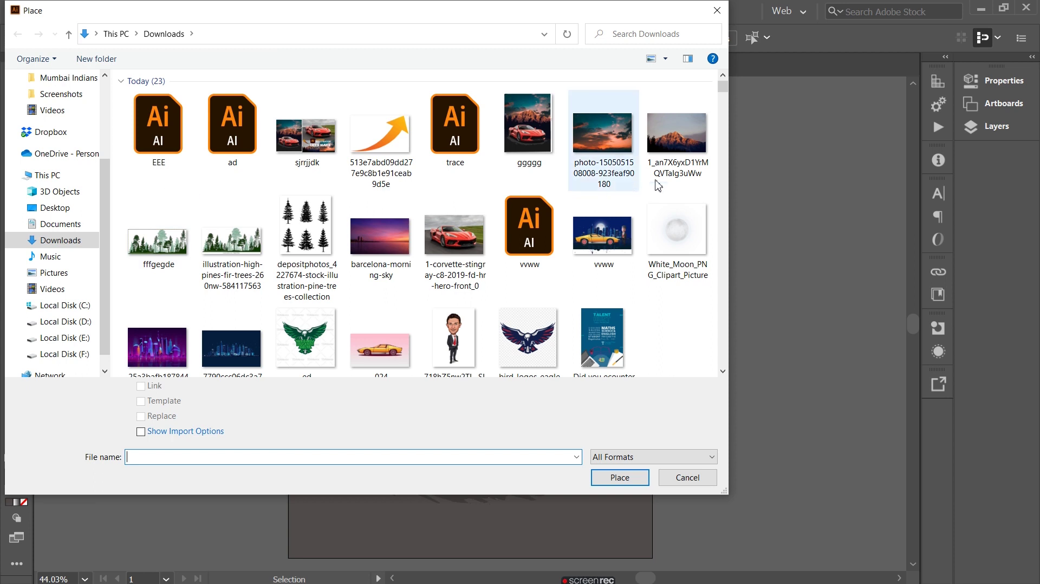
click(686, 156)
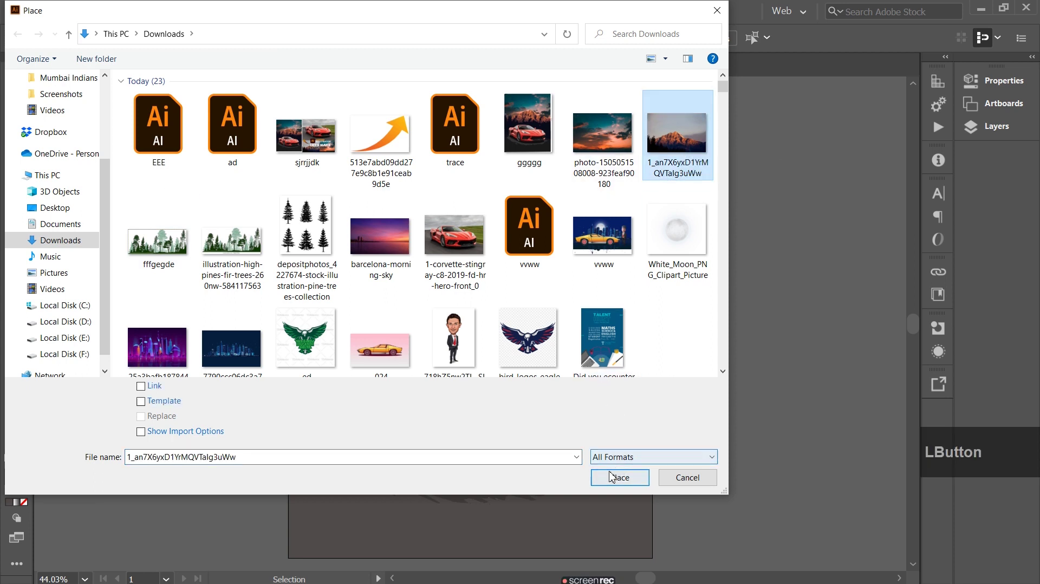
click(614, 480)
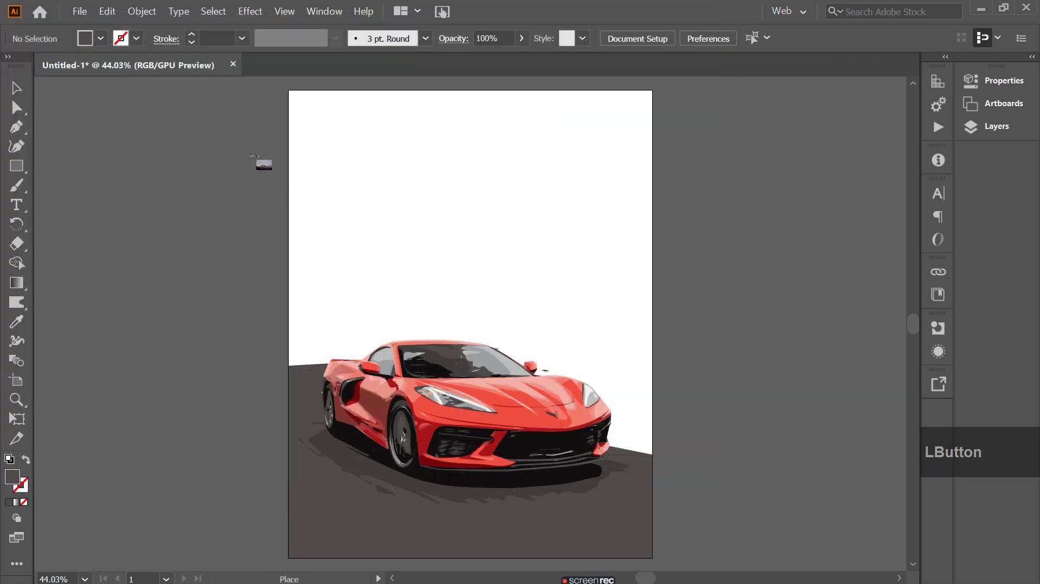
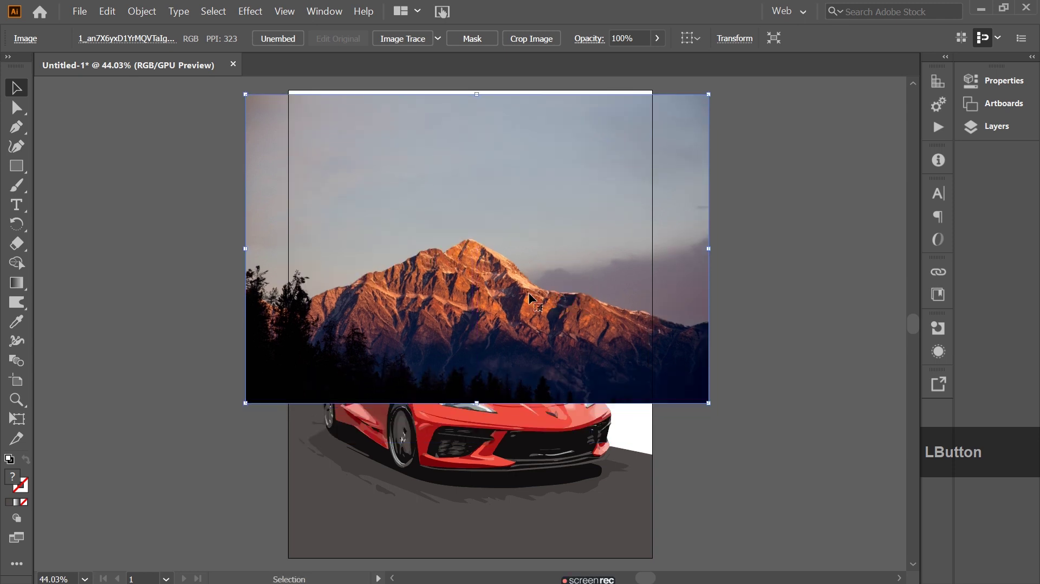
right_click(479, 235)
- Select the placed mountain photo and enter Crop Image mode on it
click(531, 336)
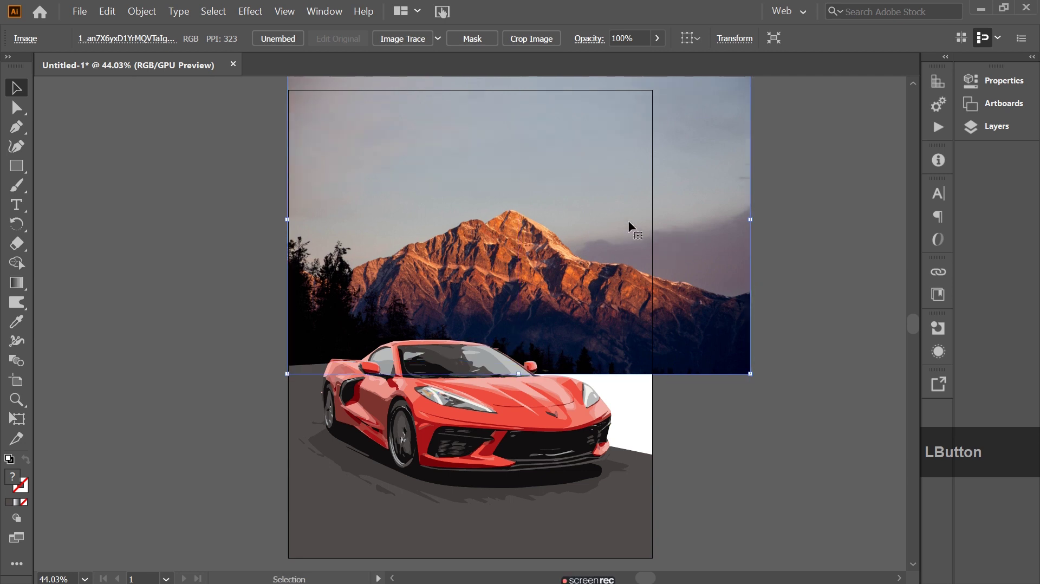
click(634, 223)
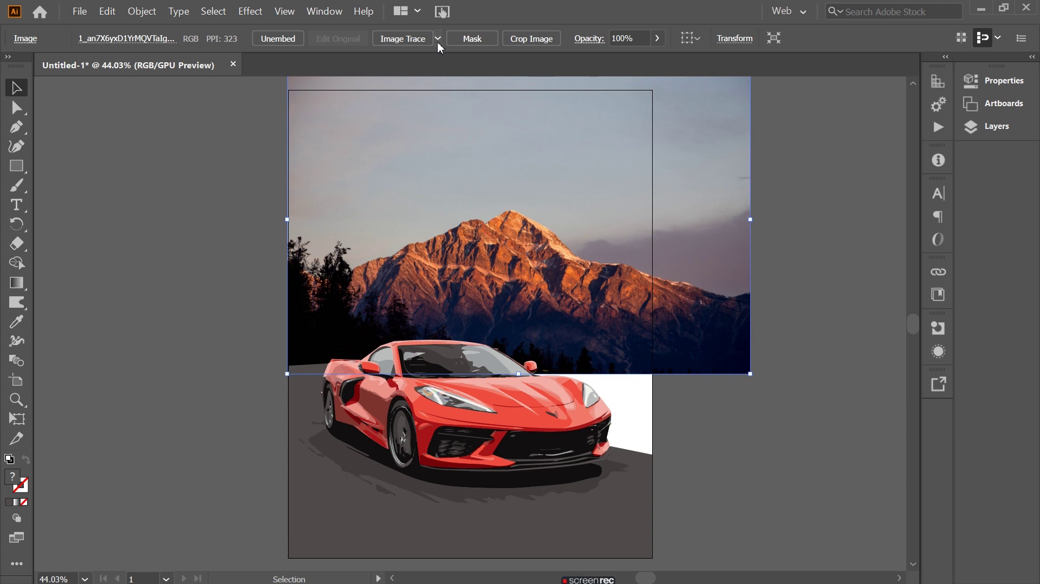
click(532, 45)
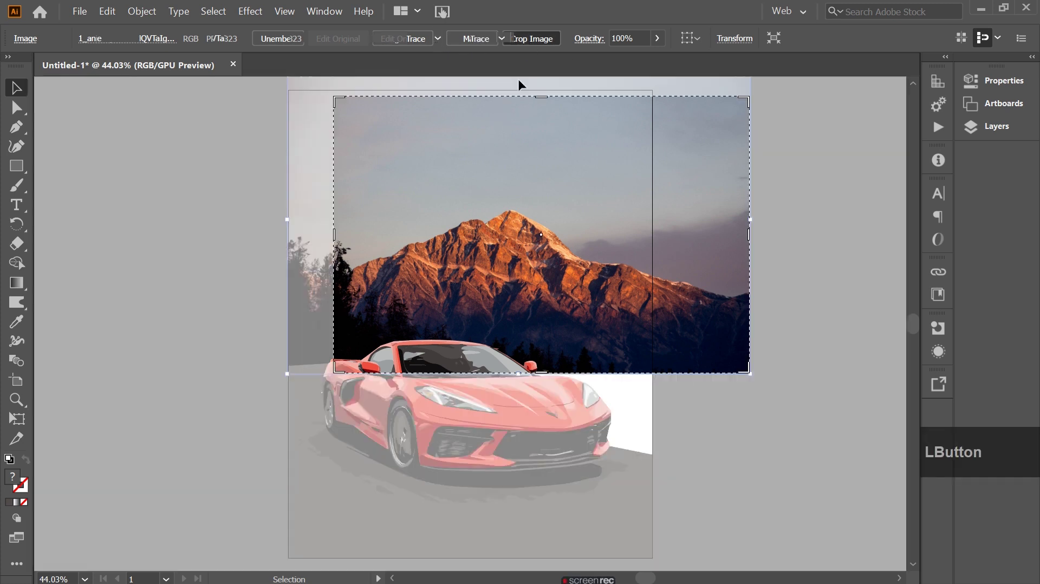
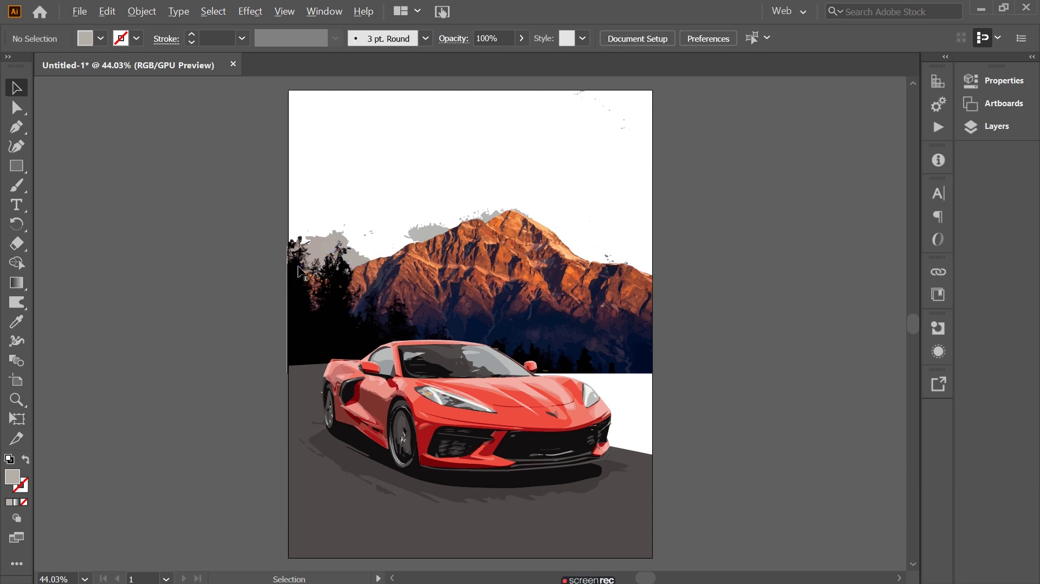
- Remove the grey sky fragment left of the mountain and a stray speck near the peak
scroll(down, 3)
scroll(up, 3)
scroll(down, 3)
scroll(up, 3)
click(255, 260)
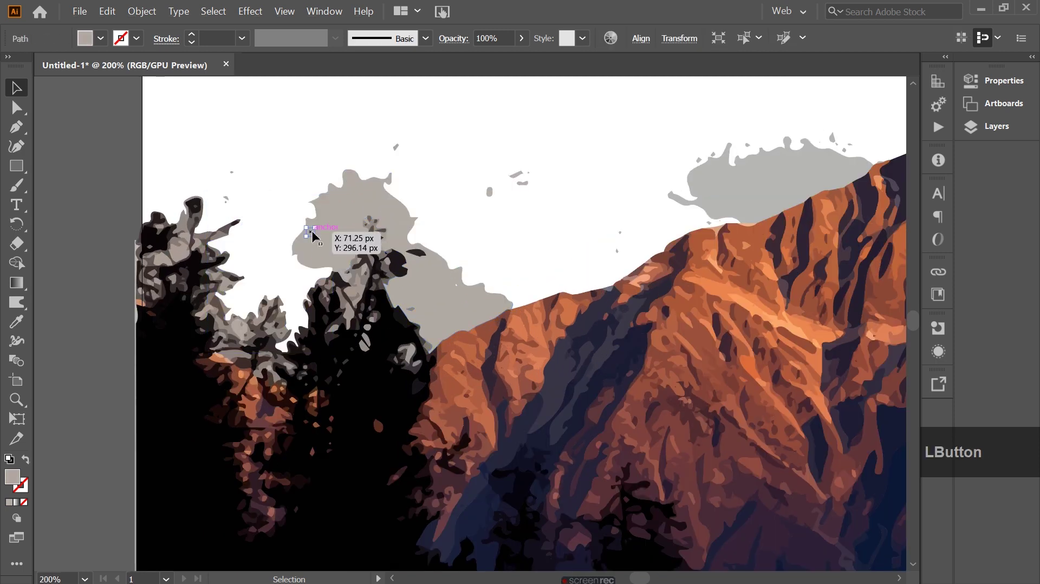
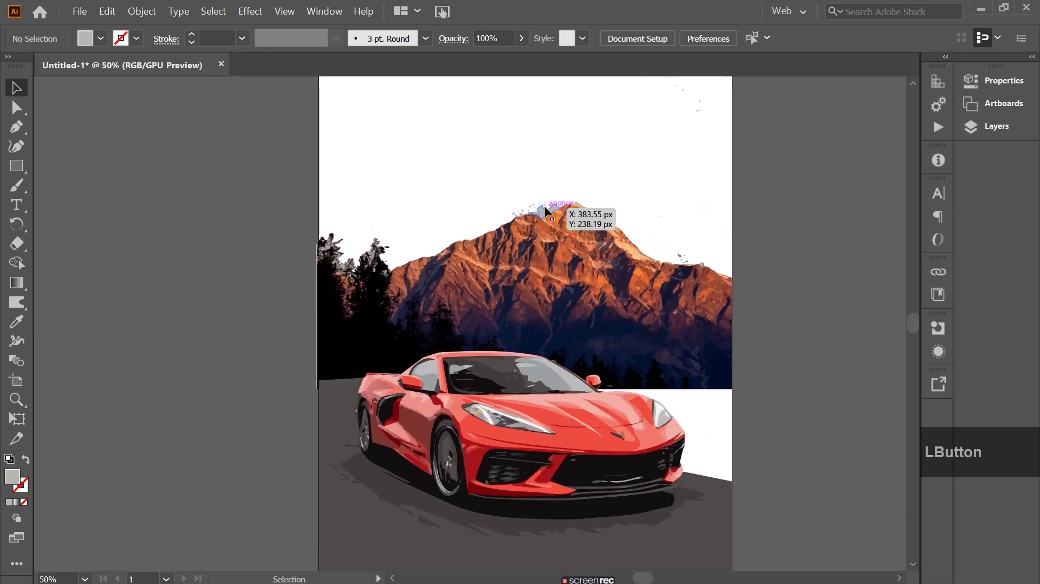
scroll(down, 3)
scroll(up, 3)
click(581, 234)
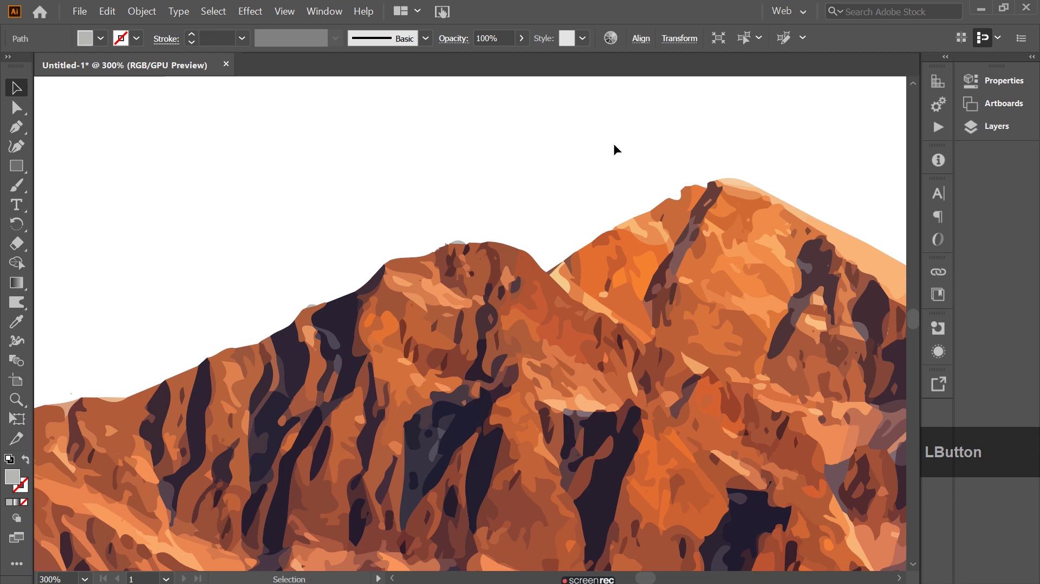
- Delete the stray specks right of the mountain, leaving a clean white sky
scroll(down, 3)
scroll(up, 3)
scroll(down, 3)
scroll(up, 3)
scroll(down, 3)
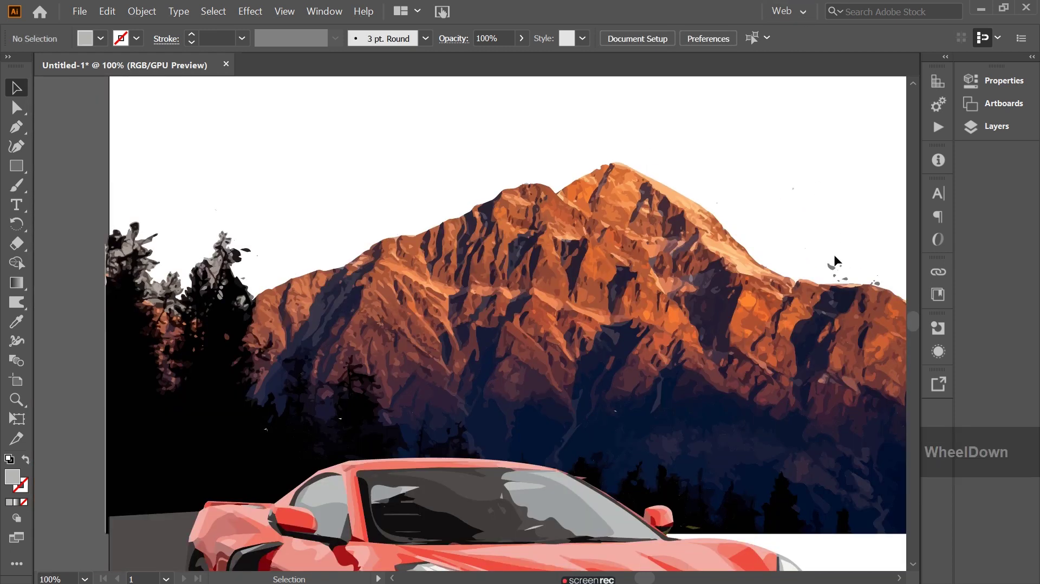
click(842, 272)
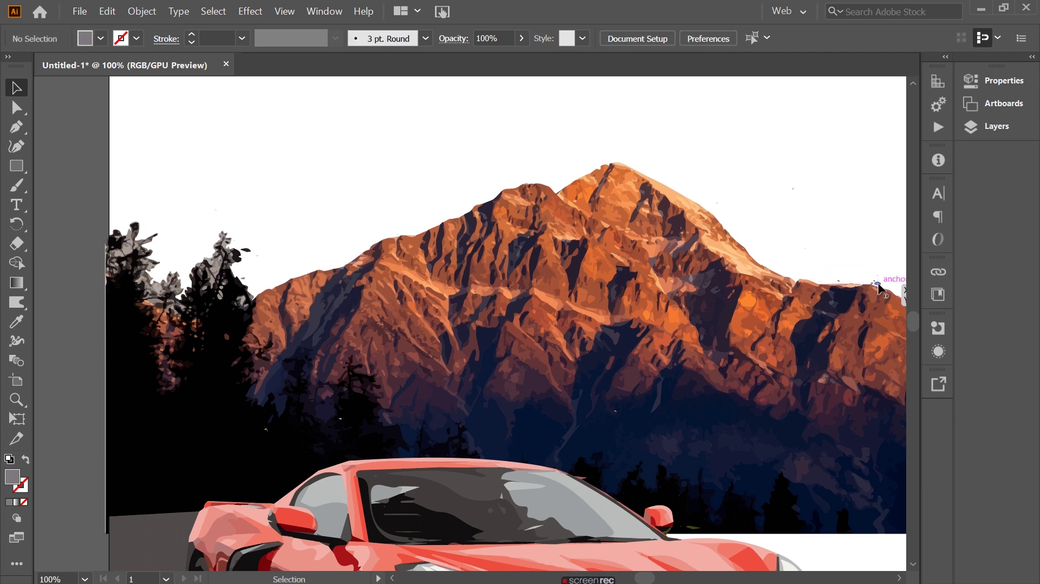
click(881, 288)
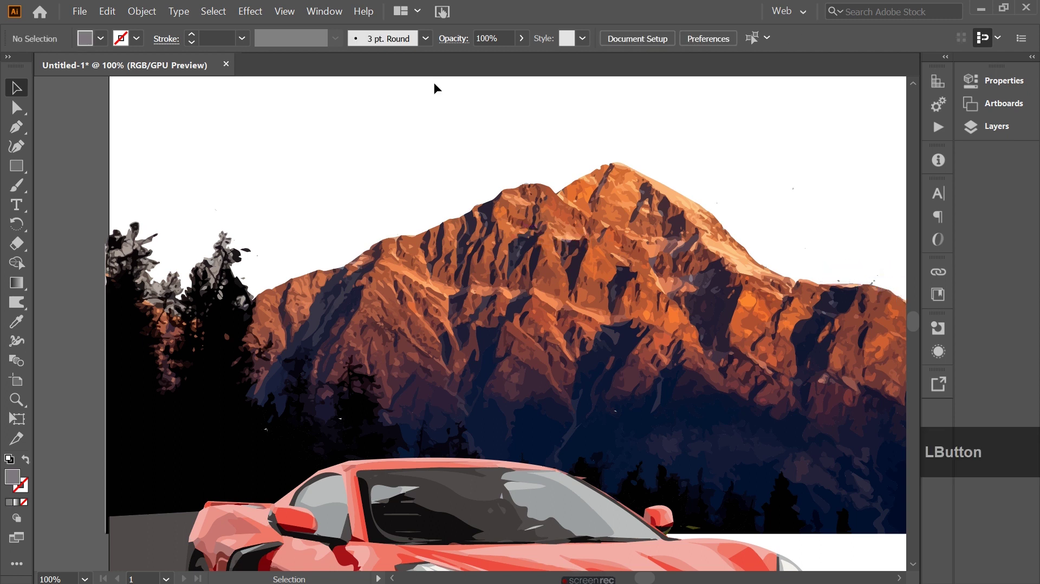
click(293, 15)
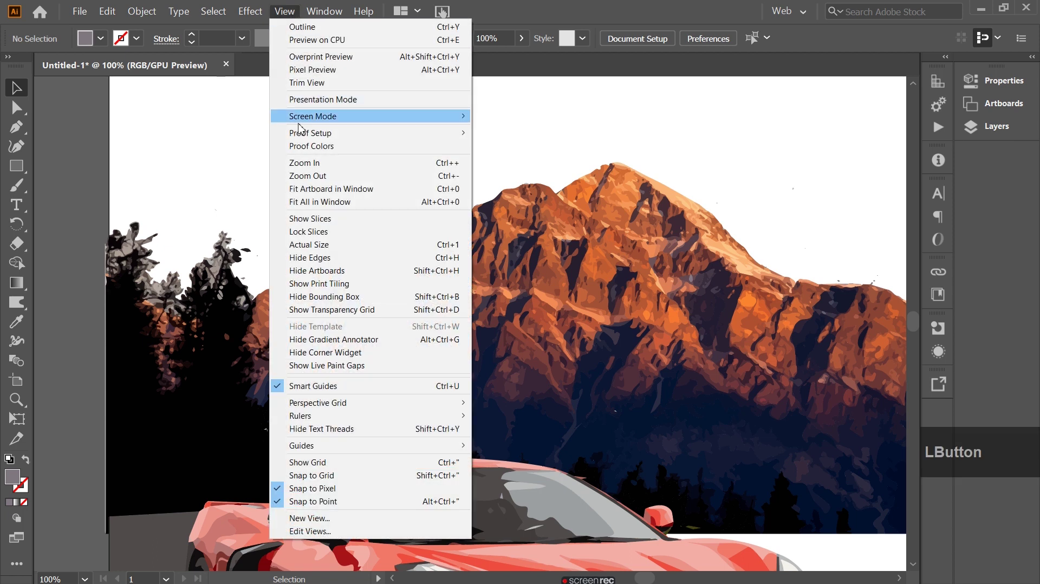
- Fit the artboard in the window and start placing the sunset sky photo
click(329, 202)
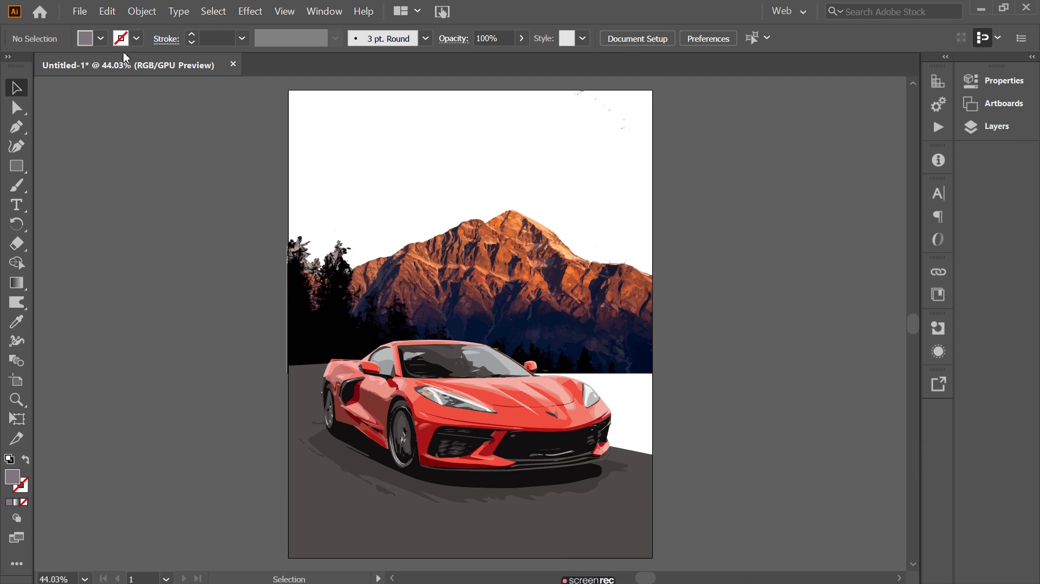
click(77, 13)
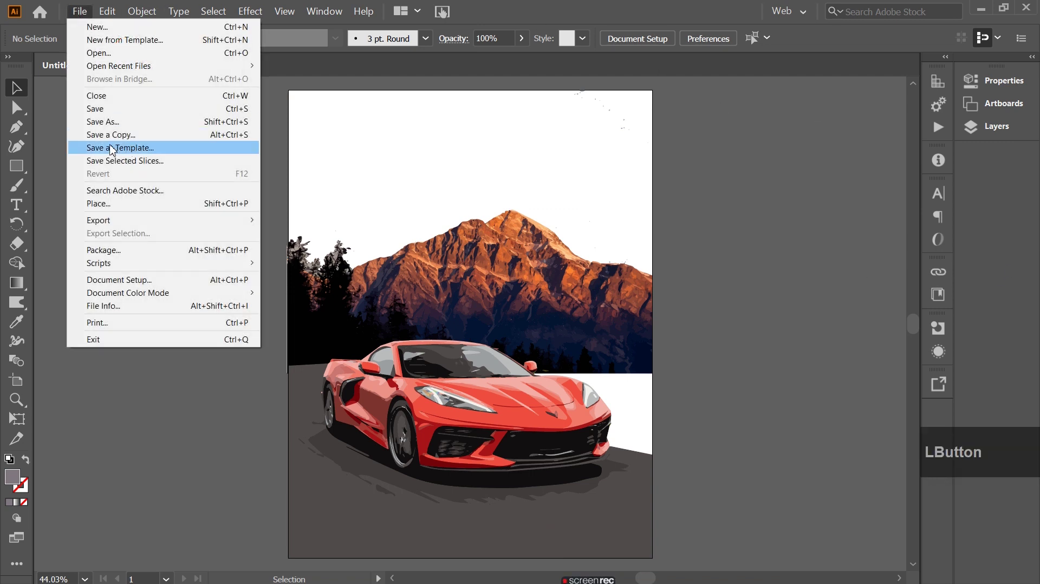
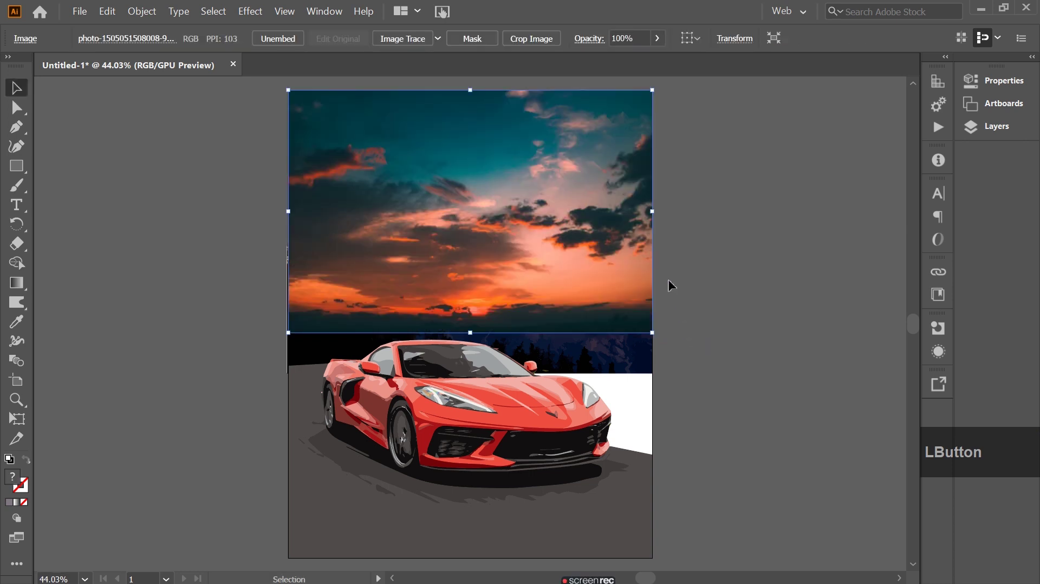
- Send the sunset sky photo behind the mountain and embed it in the document
right_click(359, 193)
click(411, 296)
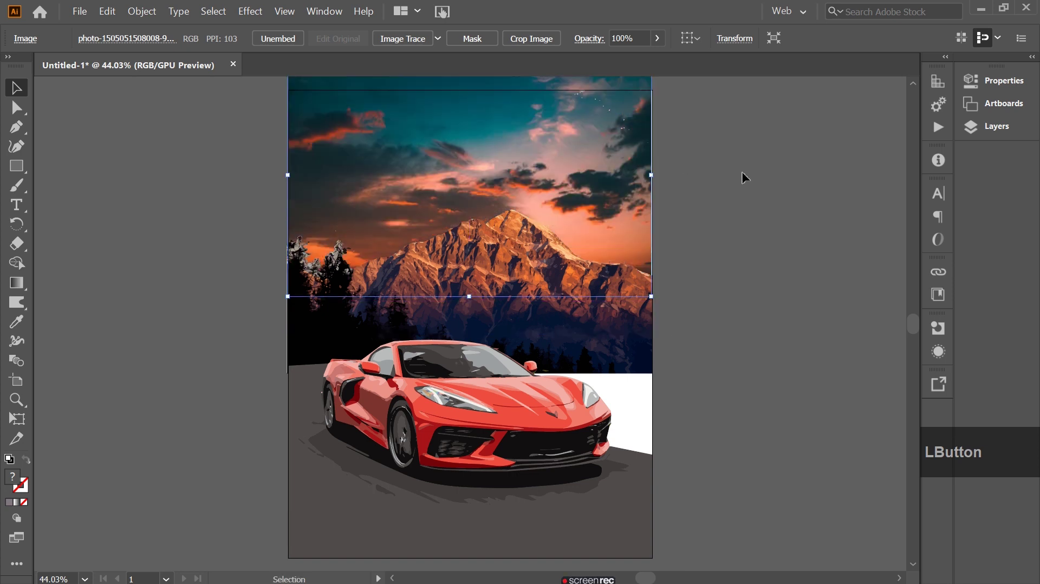
scroll(up, 3)
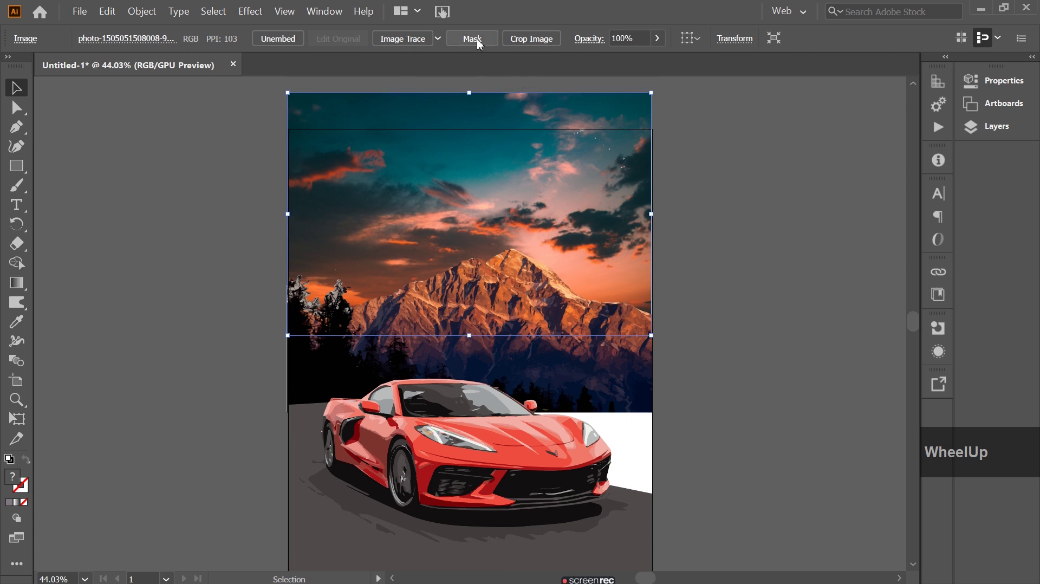
click(544, 158)
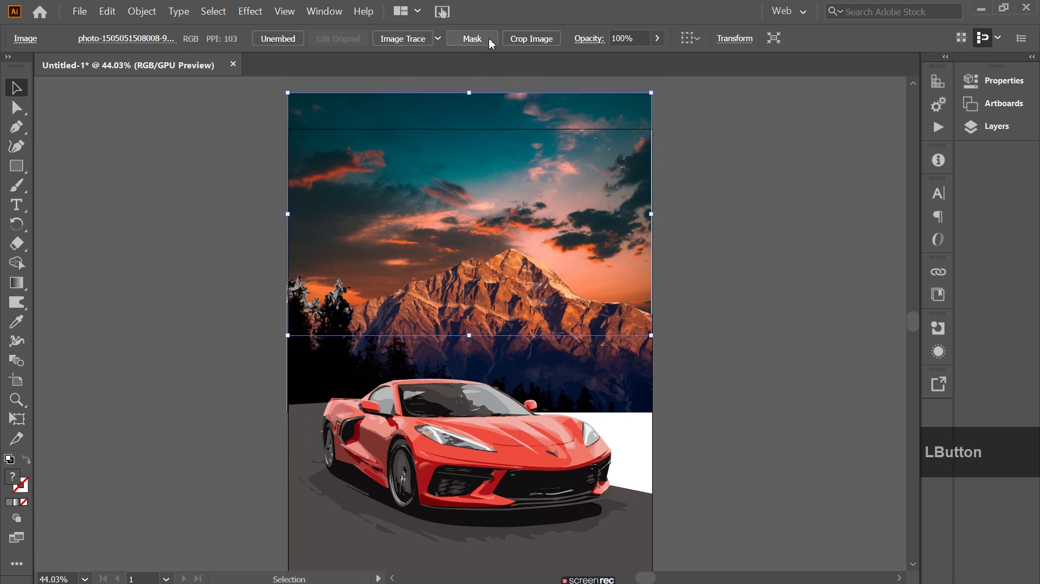
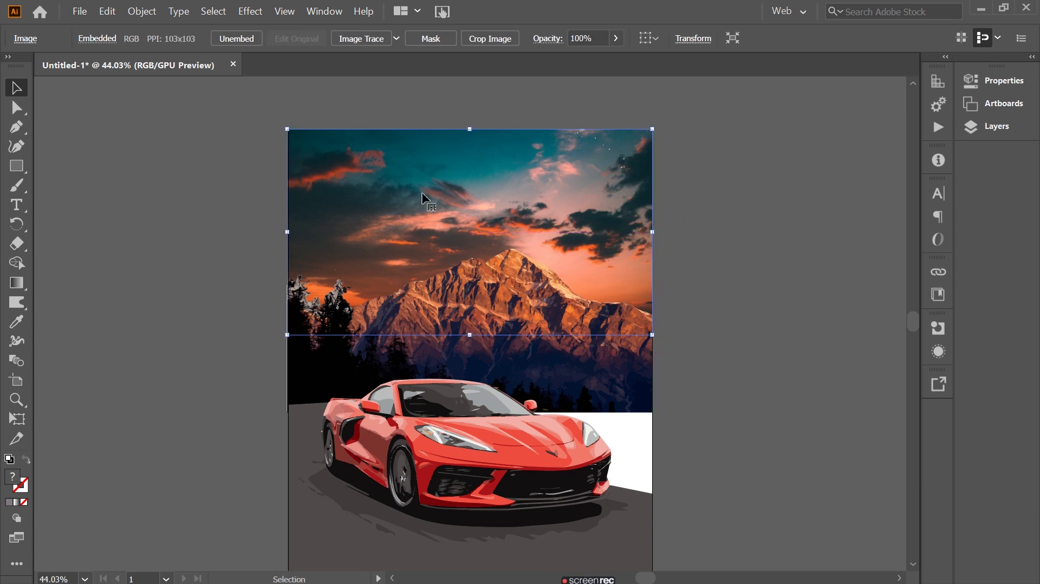
- Image Trace the sunset sky photo and bring up its detailed tracing settings
click(373, 189)
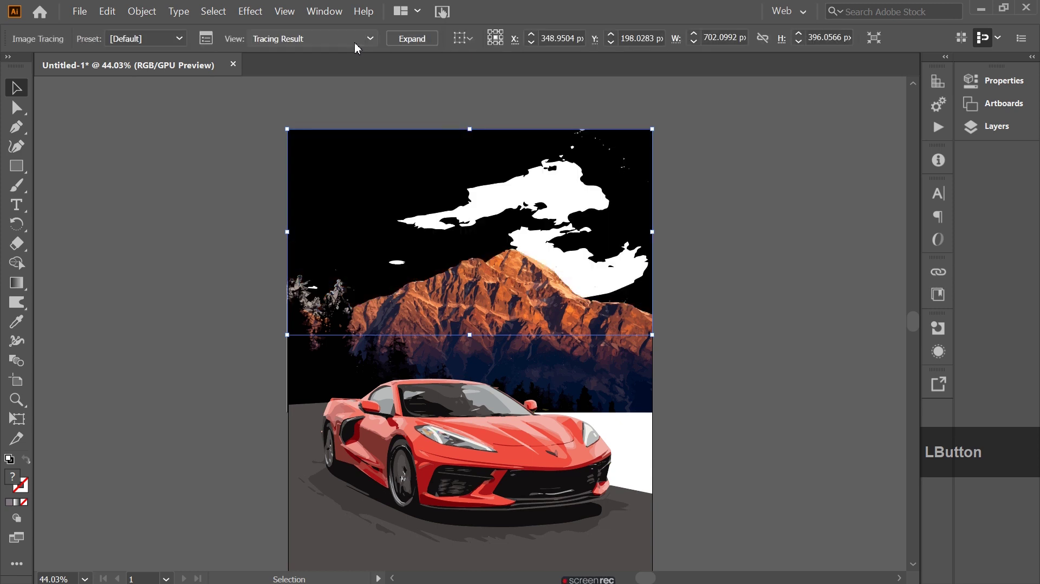
click(206, 42)
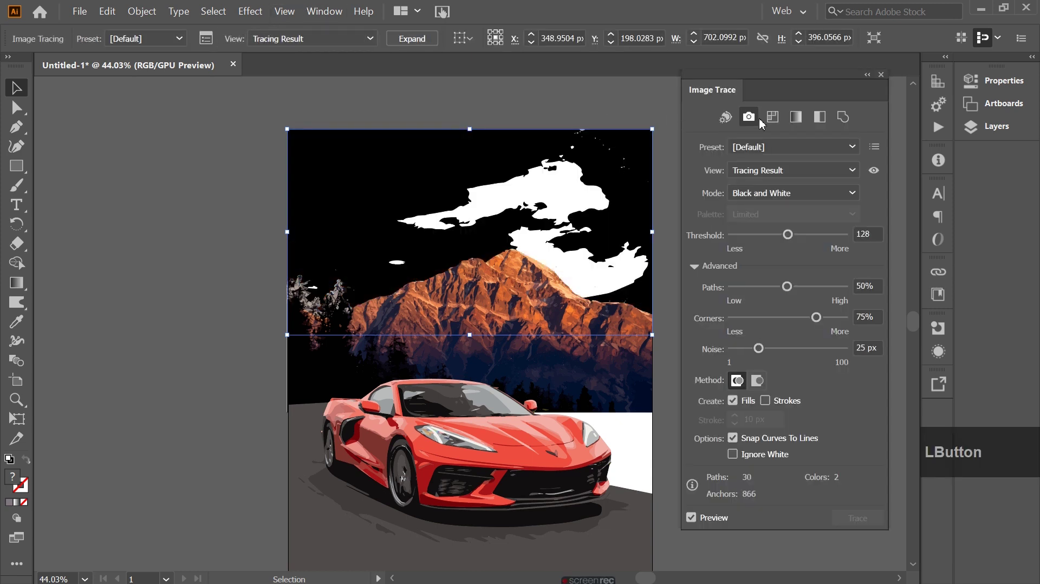
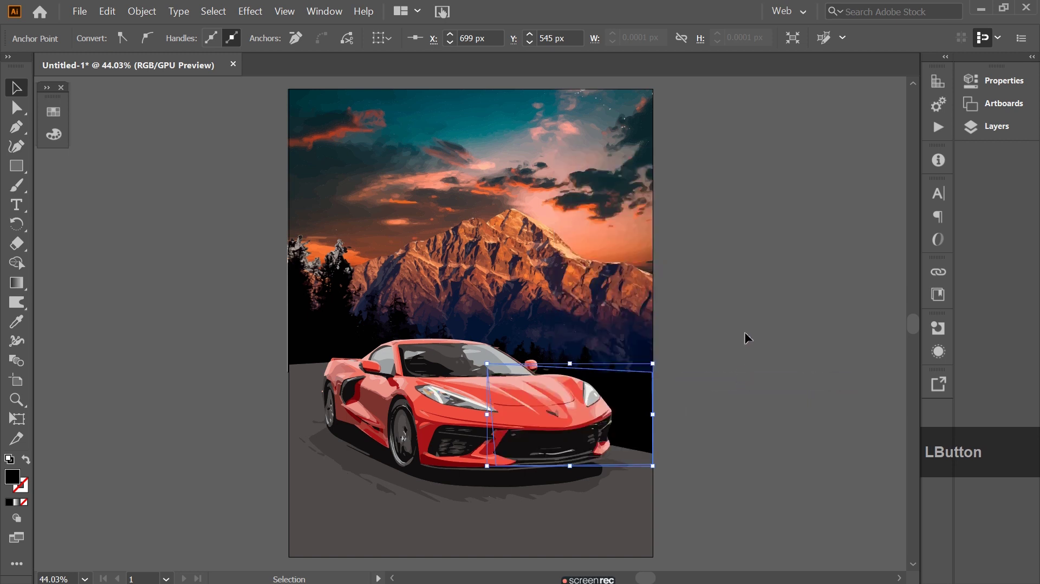
- Select the ground shape under the car and arrange it behind the Corvette
scroll(down, 3)
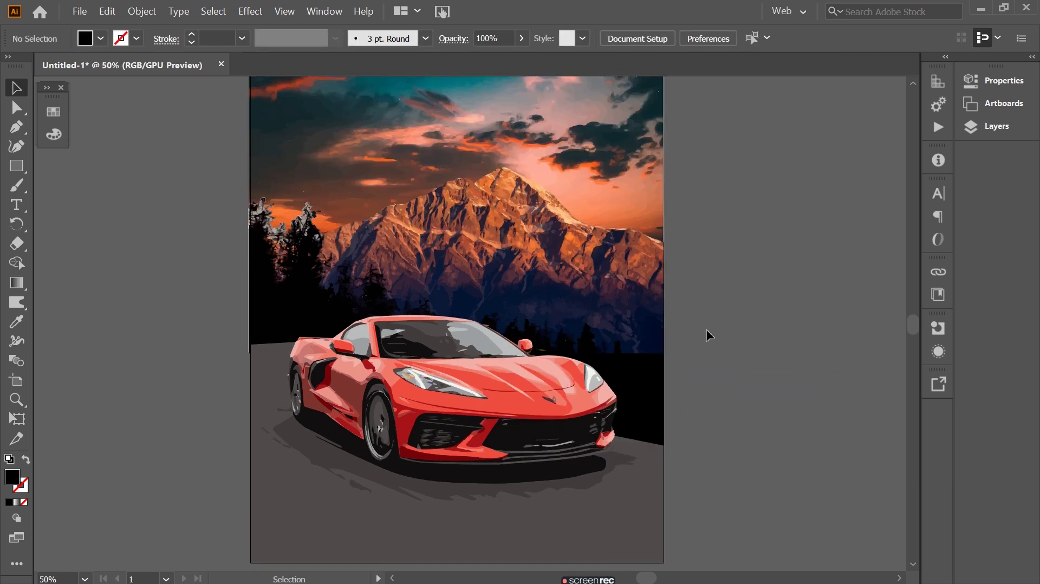
scroll(down, 3)
scroll(down, 3)
click(425, 456)
right_click(426, 457)
click(456, 355)
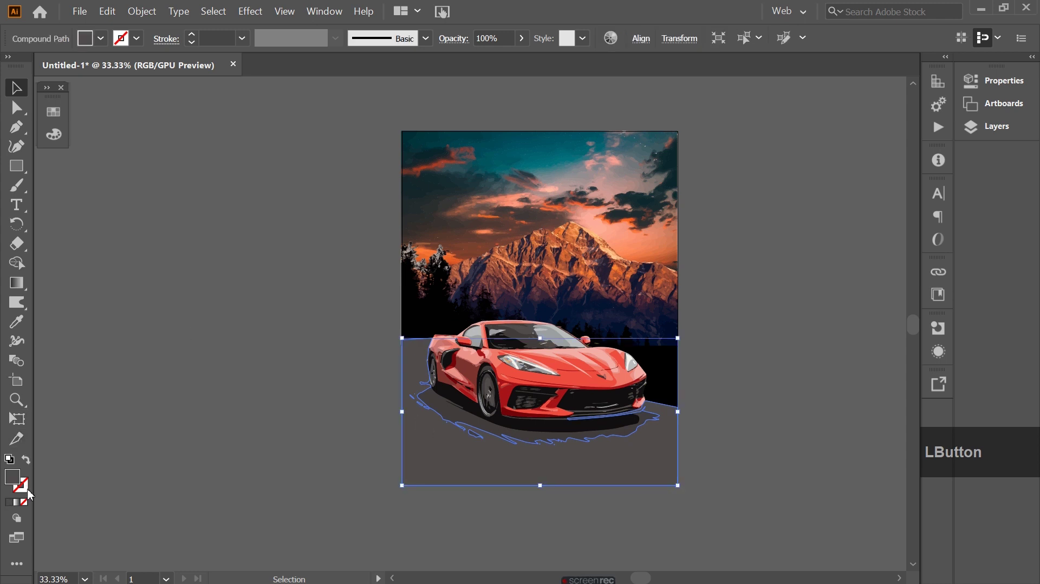
- Set the ground gradient stop near-black so it fades to dark grey downward, then deselect
click(22, 287)
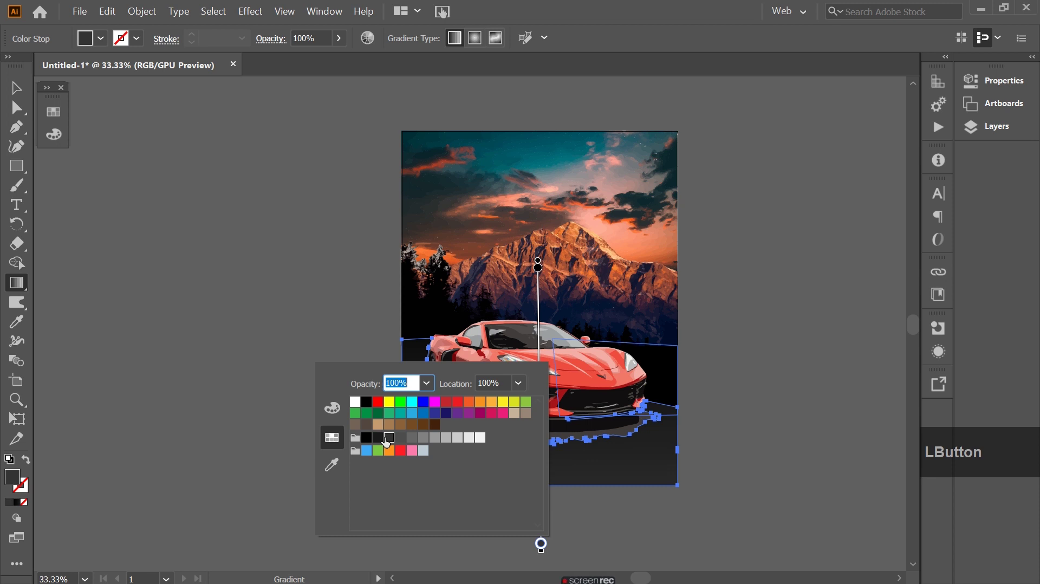
click(17, 90)
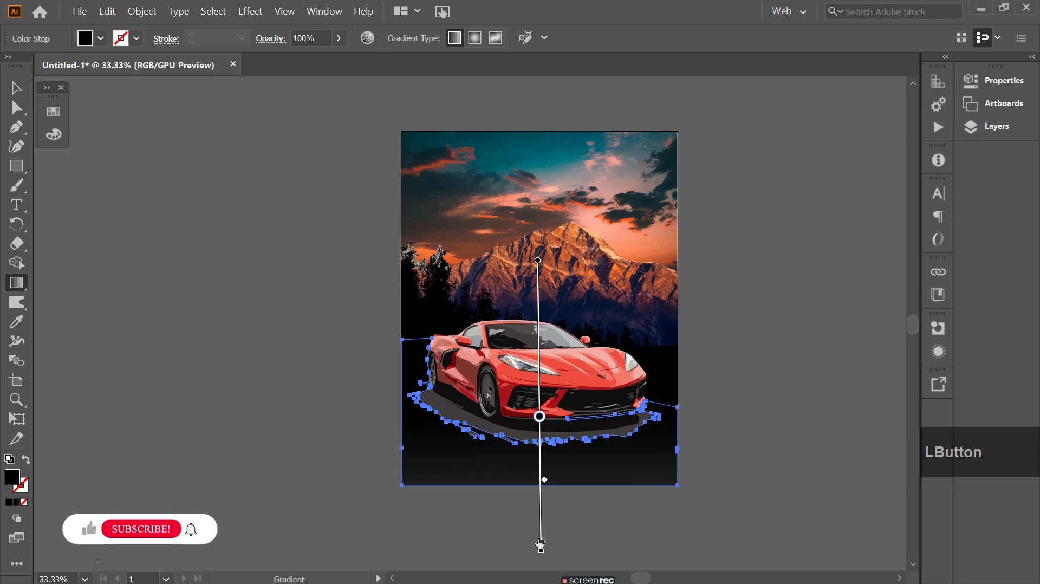
click(114, 534)
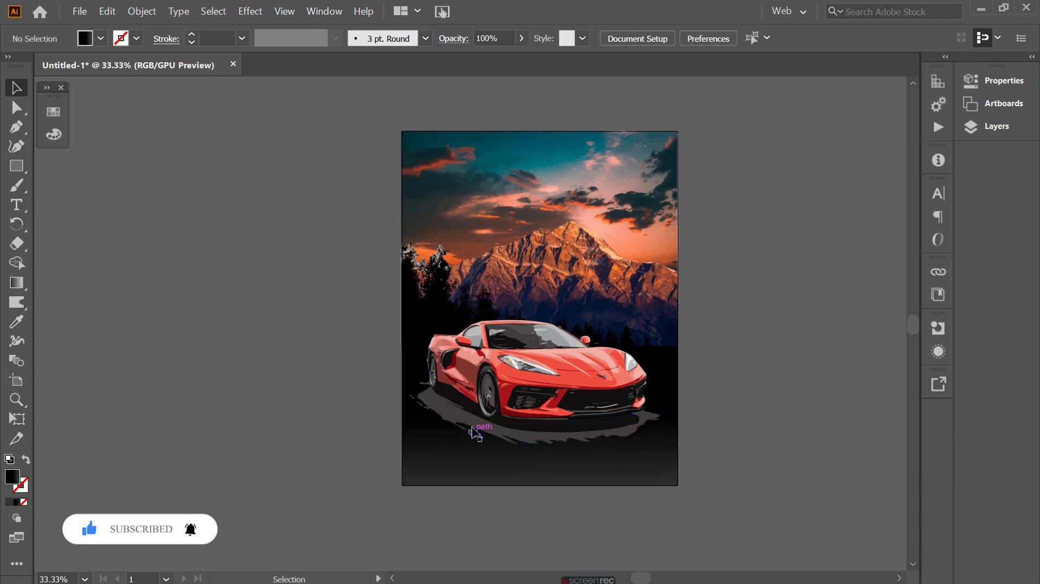
- Select the tyre-shadow compound path and fill it with a dark grey swatch
click(457, 419)
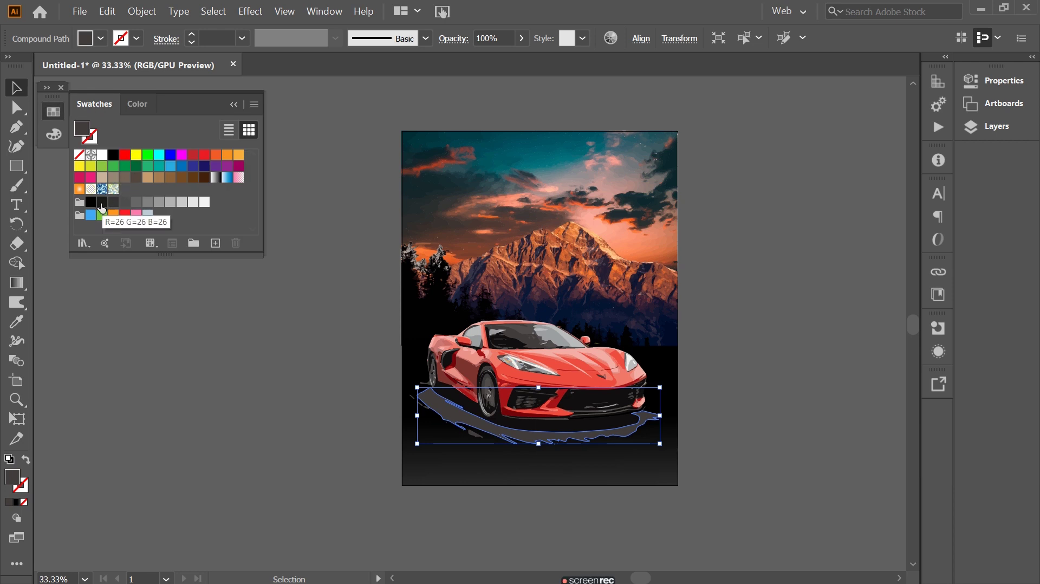
click(444, 410)
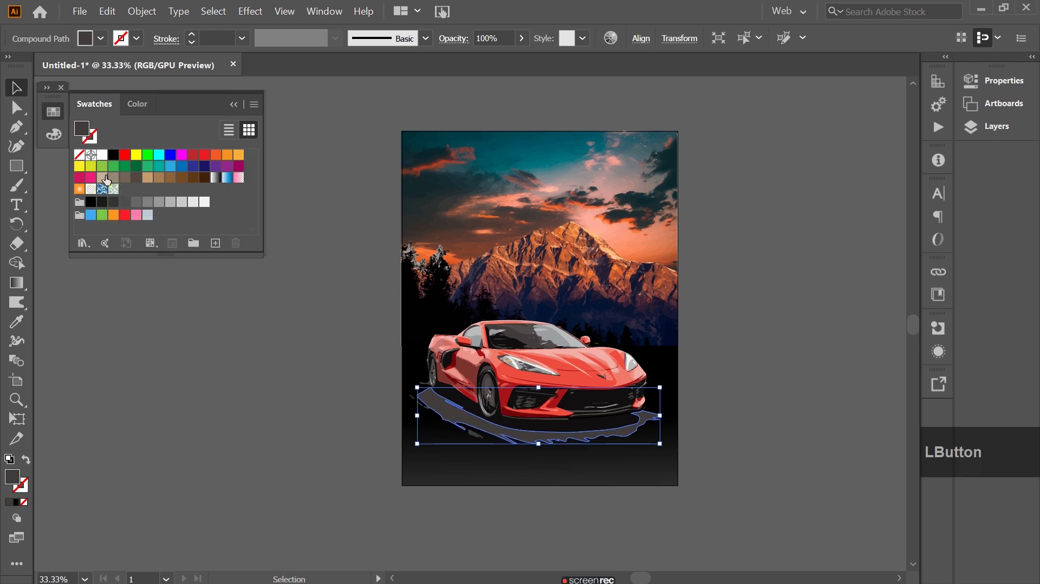